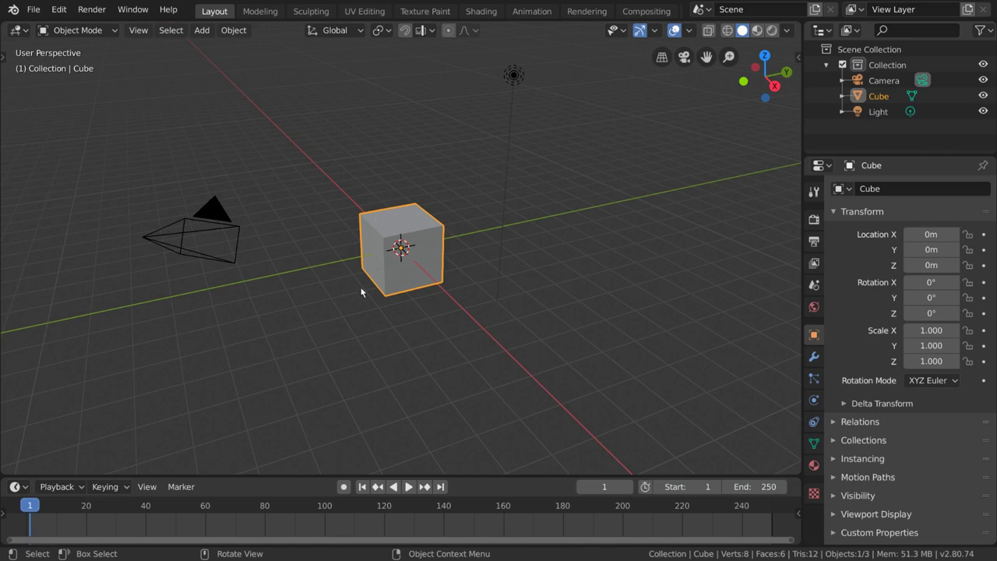
Give the default cube a level-2 Subdivision Surface modifier and smooth shading so it becomes a ball.
click(406, 286)
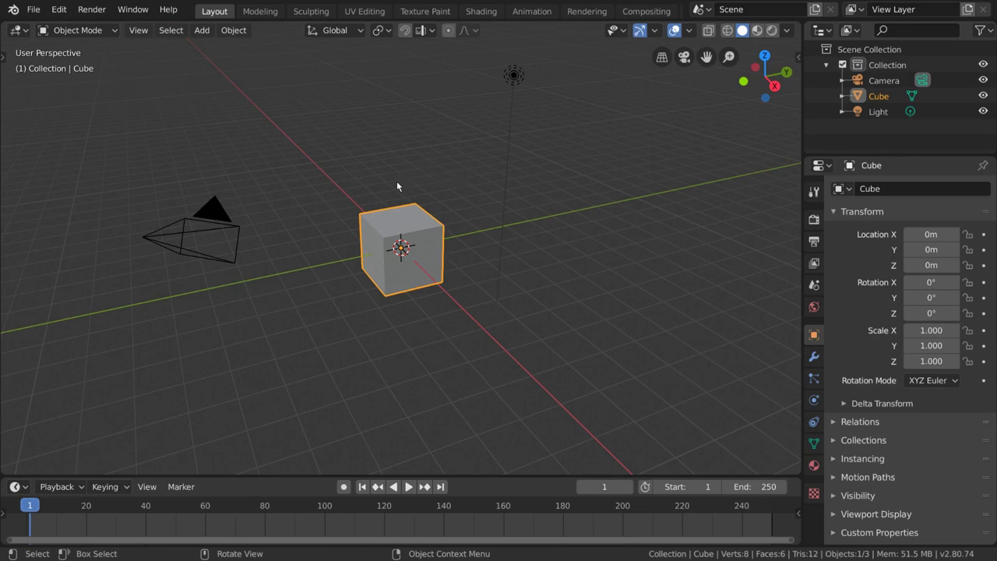
key(ctrl+2)
right_click(564, 288)
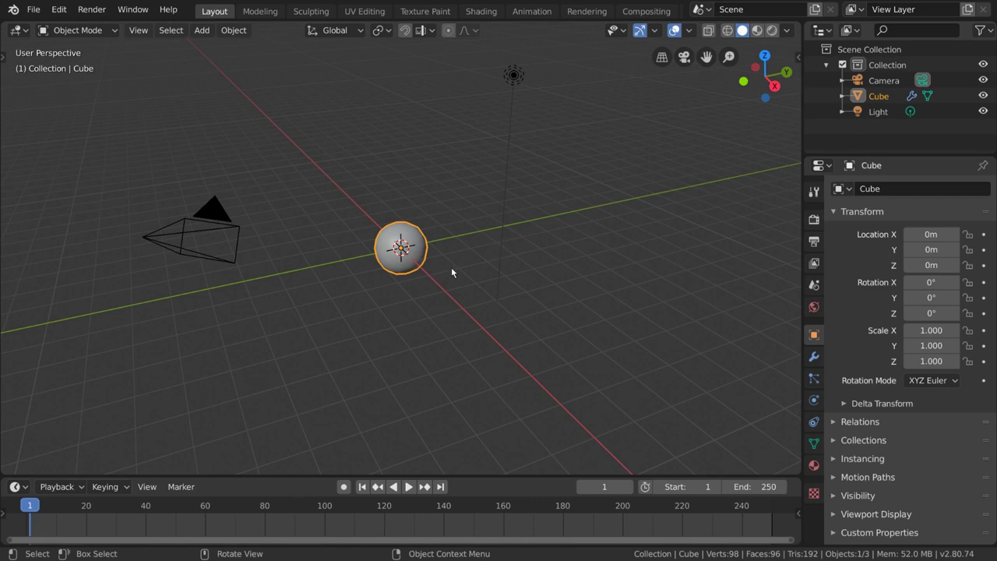
scroll(up, 3)
Frame the scene and switch on automatic keyframe recording in the Timeline.
middle_click(469, 270)
scroll(down, 3)
middle_click(482, 247)
scroll(down, 3)
middle_click(488, 278)
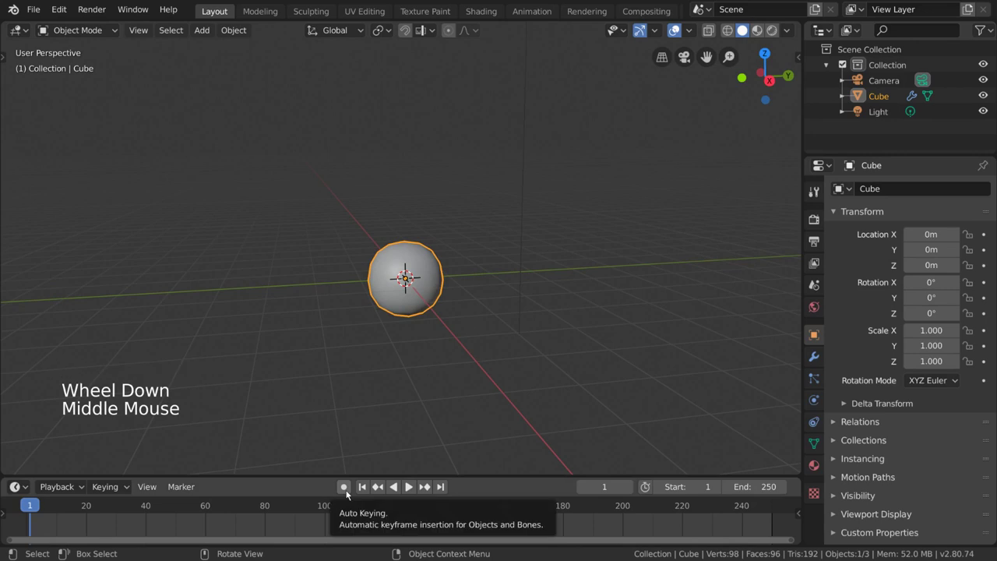
click(349, 492)
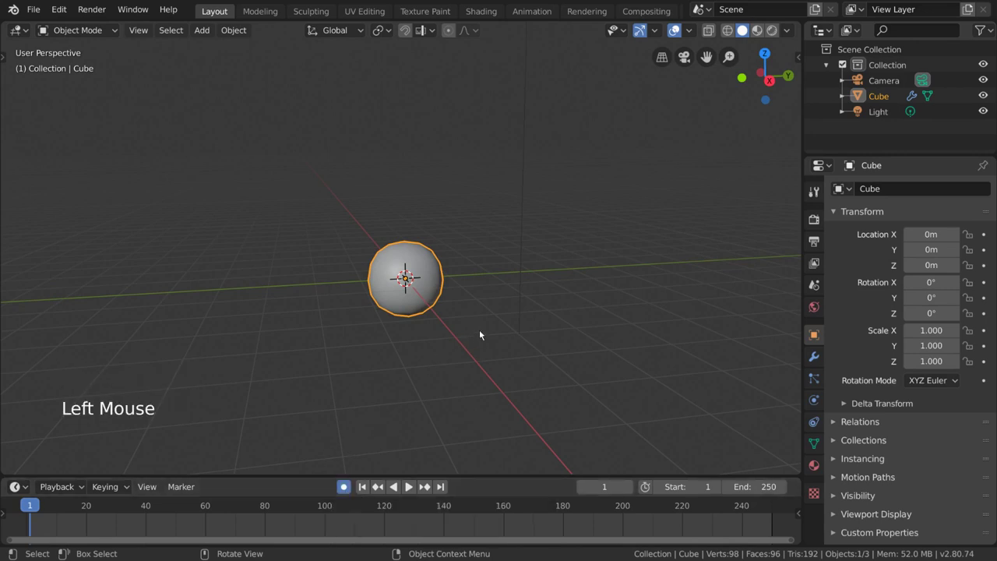
Move the ball straight up about 6 m along Z, keying it at frame 1.
middle_click(492, 326)
key(g)
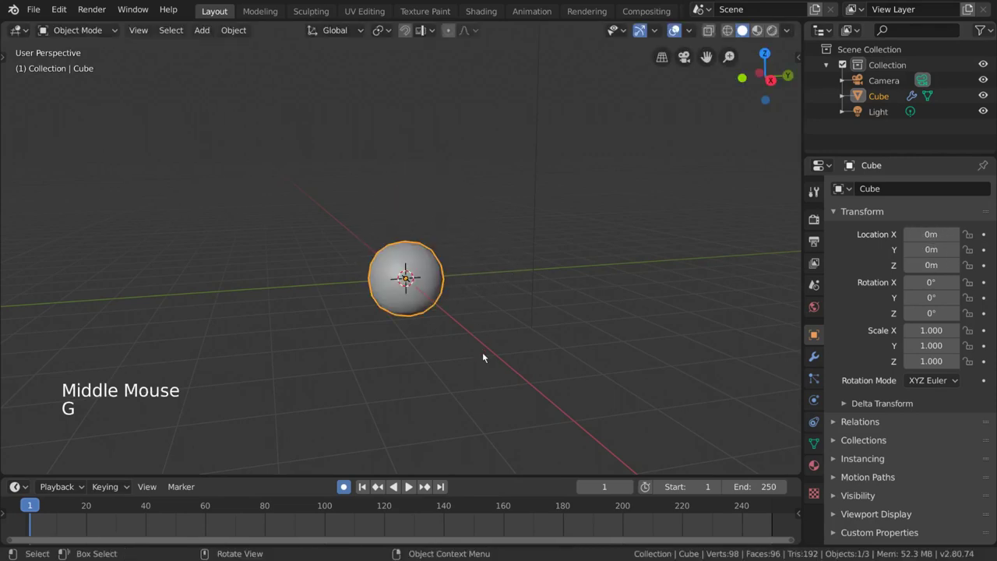
scroll(down, 3)
middle_click(474, 306)
middle_click(475, 314)
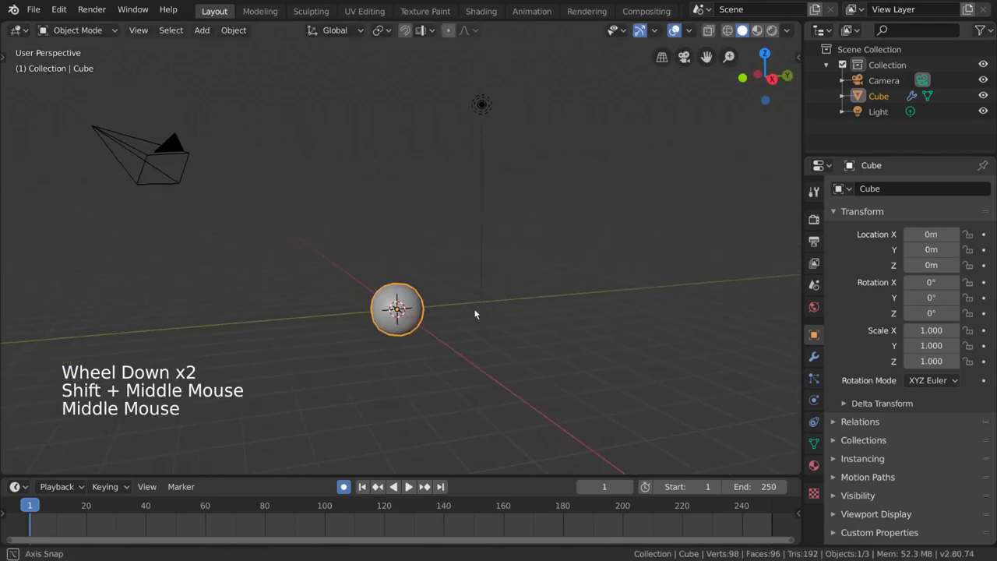
key(g)
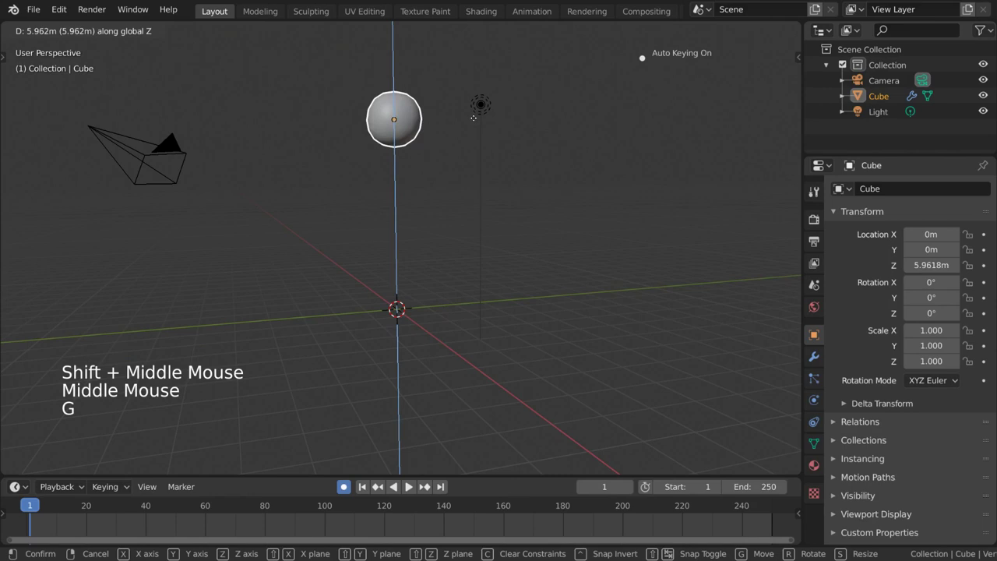
middle_click(473, 162)
middle_click(482, 196)
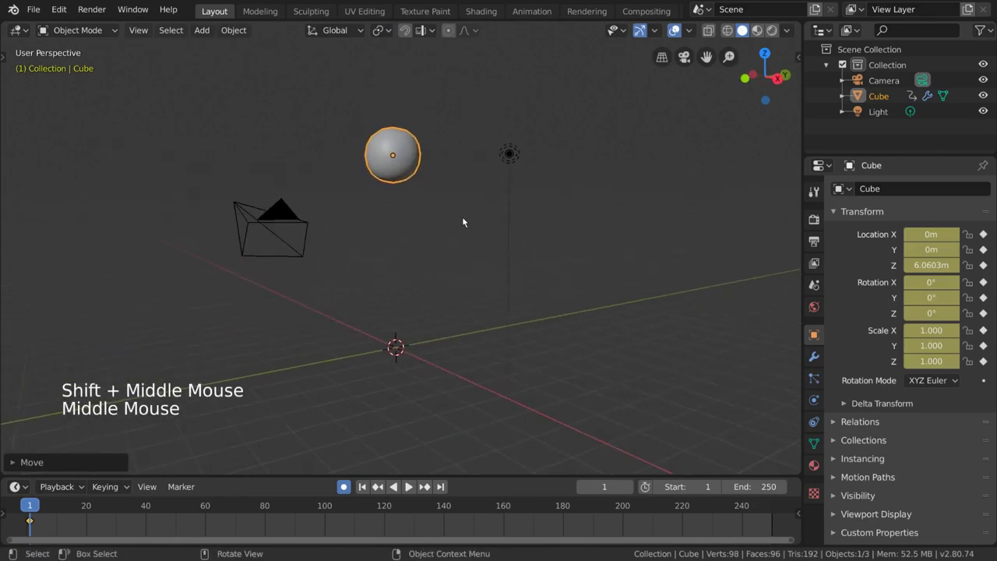
middle_click(463, 220)
middle_click(460, 222)
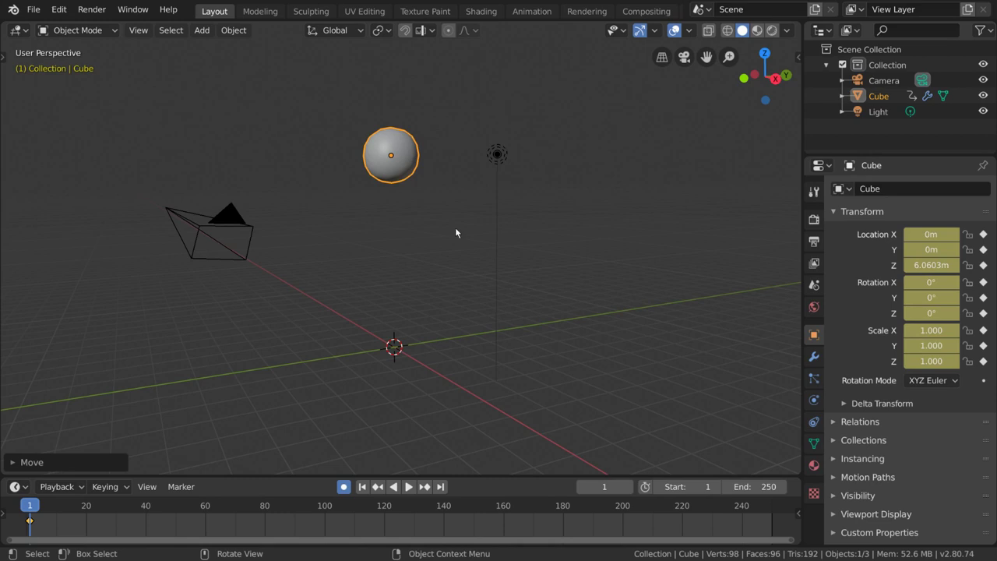
Nudge the ball a little higher to about 6.69 m at frame 1.
key(g)
key(g)
key(g)
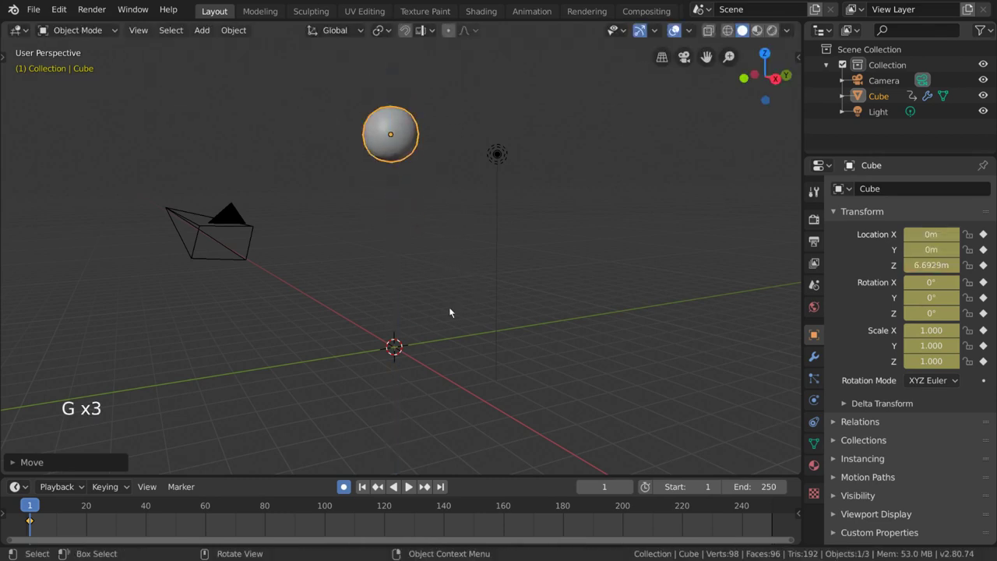
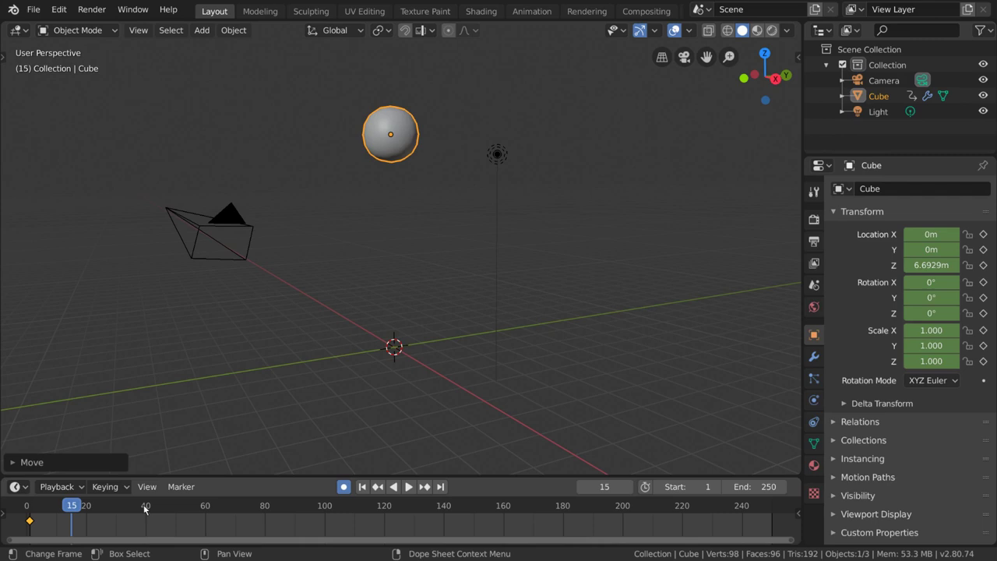
Step through the timeline with the arrow keys to land on frame 10.
click(111, 507)
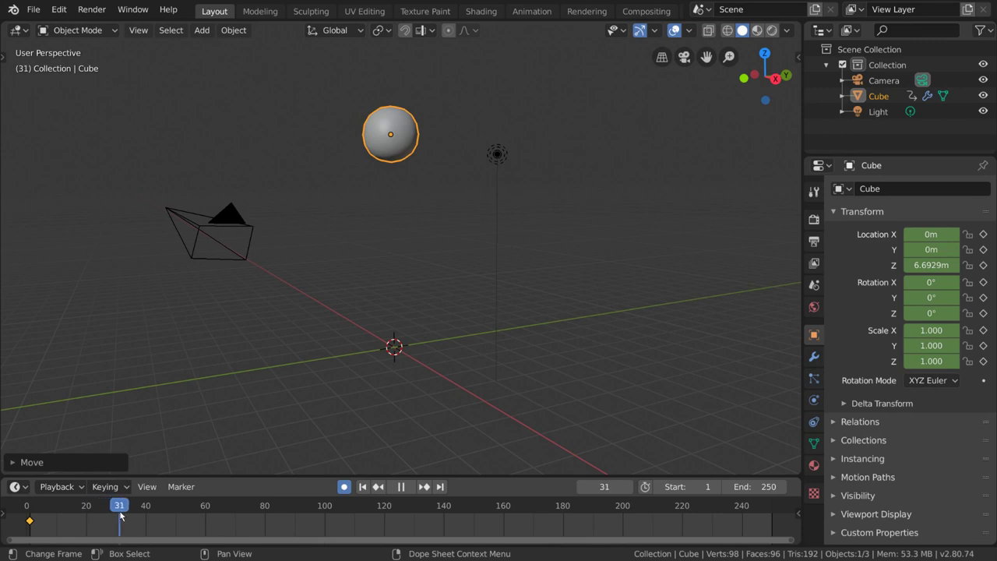
scroll(up, 3)
scroll(down, 3)
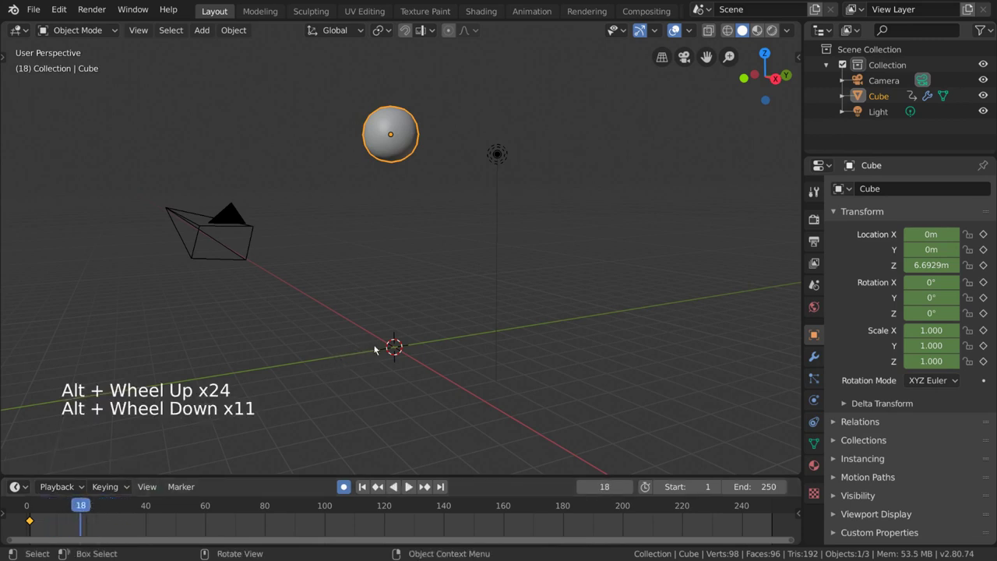
key(Right)
key(Right)
key(Right)
key(Right)
key(Left)
key(Left)
key(Left)
key(Left)
key(Left)
key(Left)
key(Left)
key(Left)
key(Left)
key(Left)
key(Left)
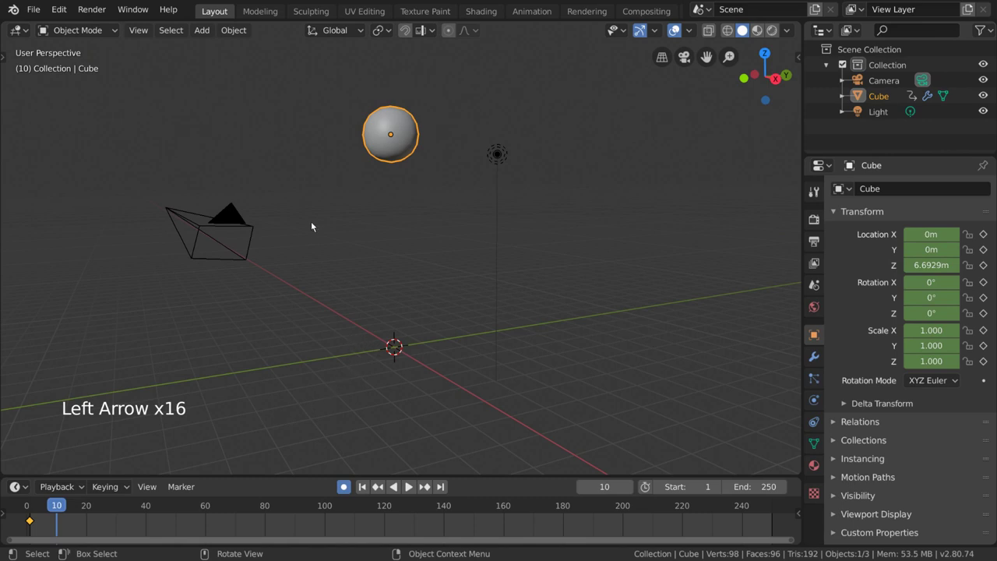
Lower the ball along Z to about 0.82 m at frame 10, recording a second keyframe.
middle_click(418, 198)
key(g)
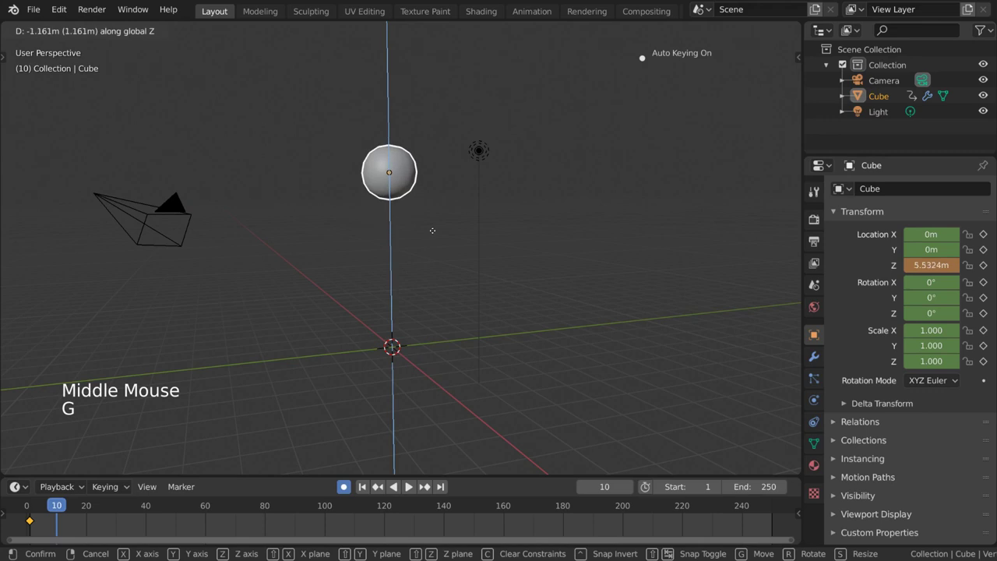
middle_click(459, 242)
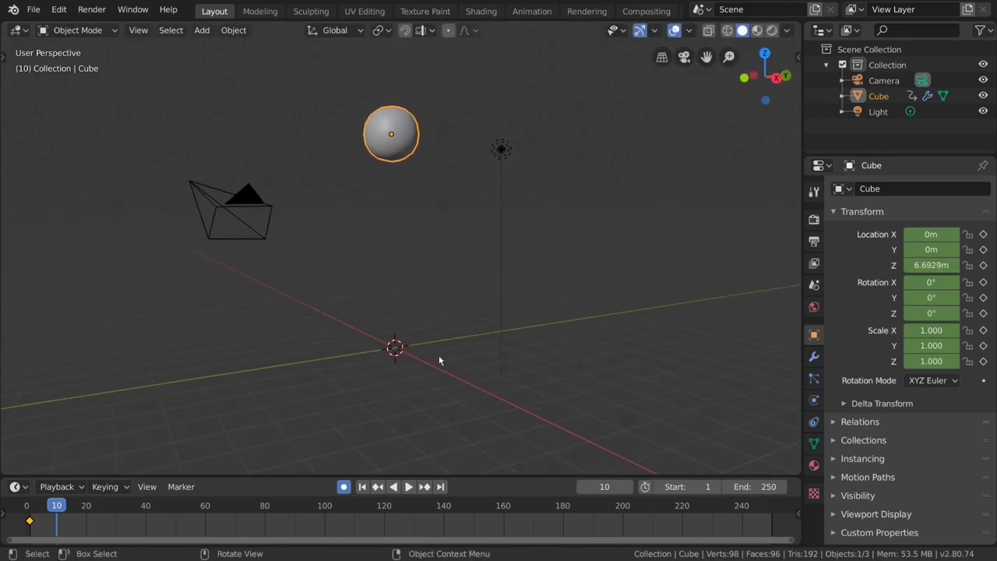
middle_click(454, 296)
key(alt+g)
middle_click(432, 325)
scroll(up, 3)
middle_click(462, 323)
key(g)
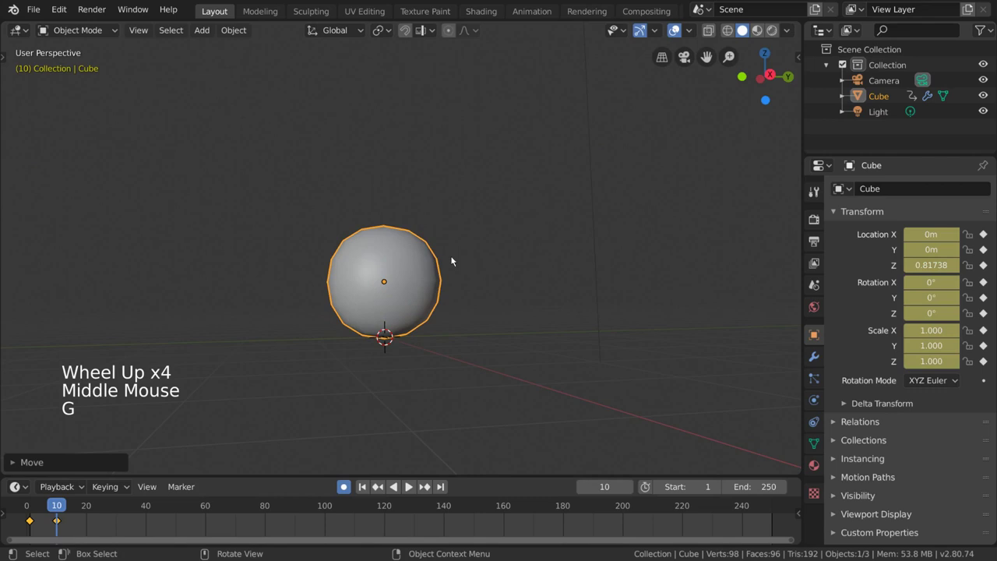
Orbit and zoom the viewport to check the ball sits near the ground.
middle_click(446, 267)
scroll(down, 3)
middle_click(447, 290)
middle_click(438, 289)
scroll(down, 3)
middle_click(451, 282)
middle_click(463, 309)
middle_click(473, 304)
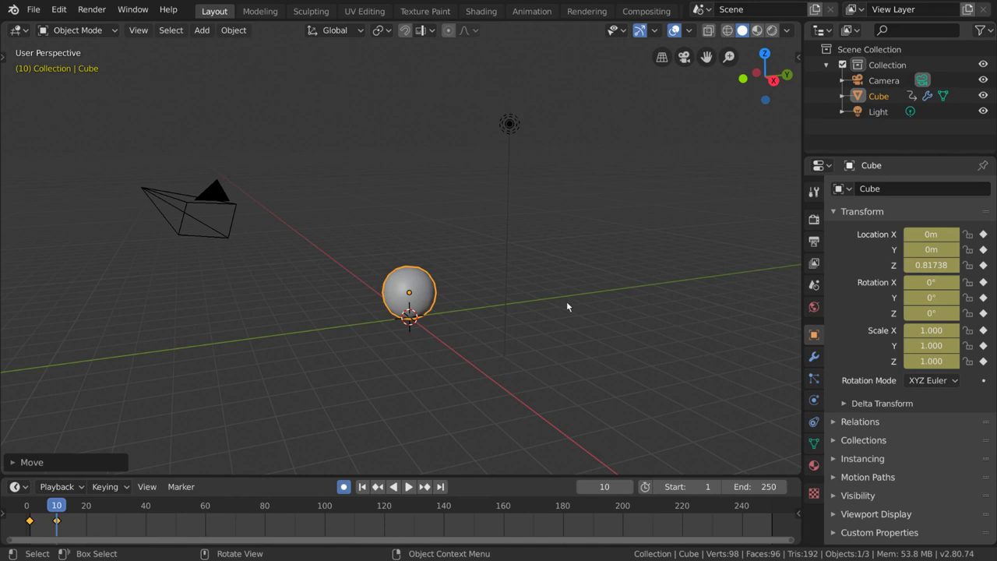
Play the animation to watch the ball drop to the ground, jumping frames in the Timeline.
key(space)
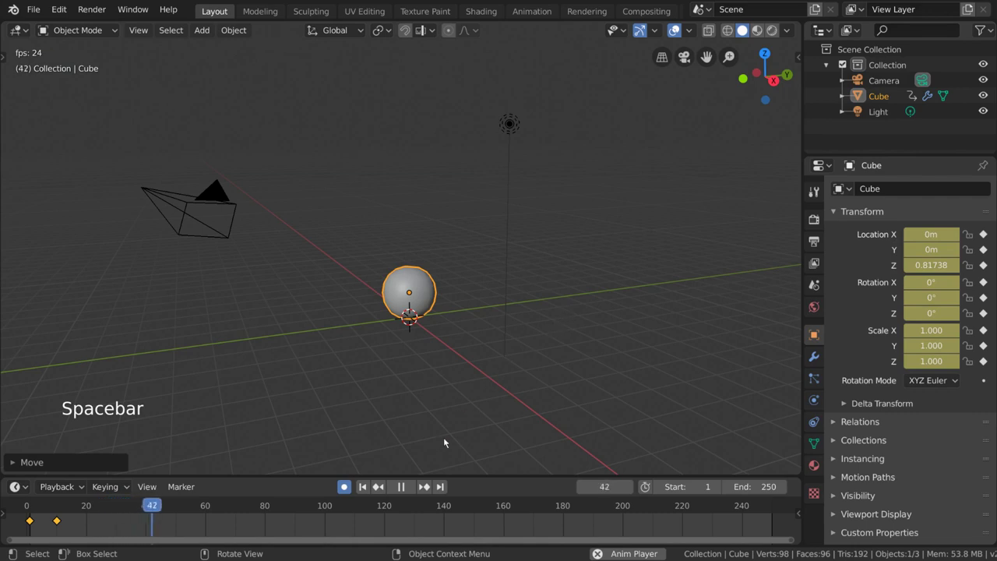
click(415, 486)
click(412, 487)
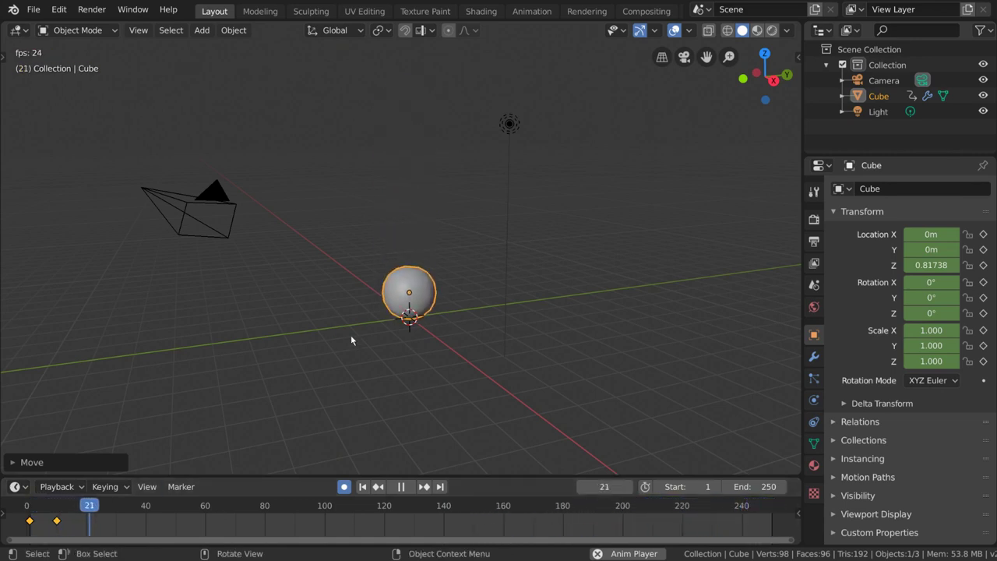
key(space)
click(257, 505)
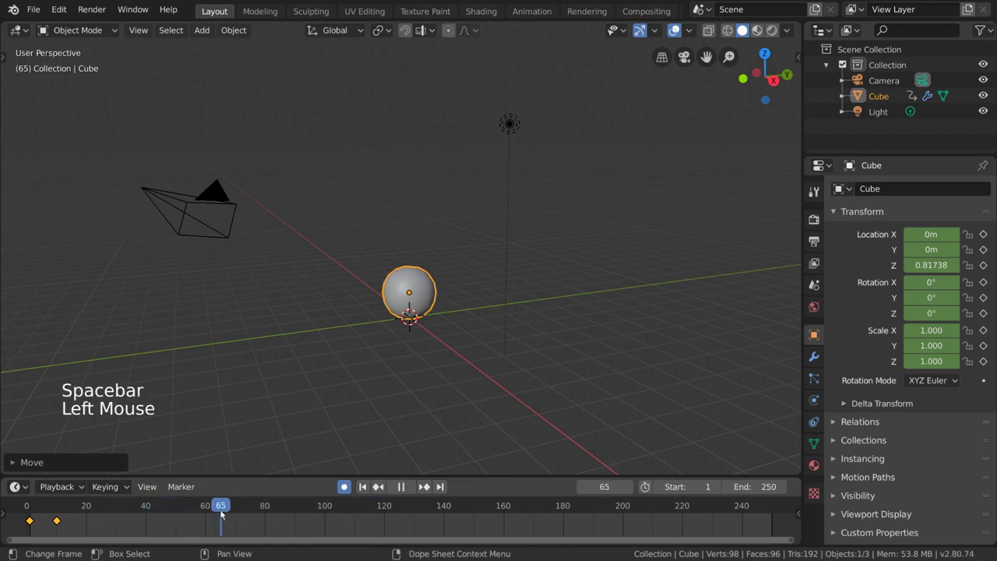
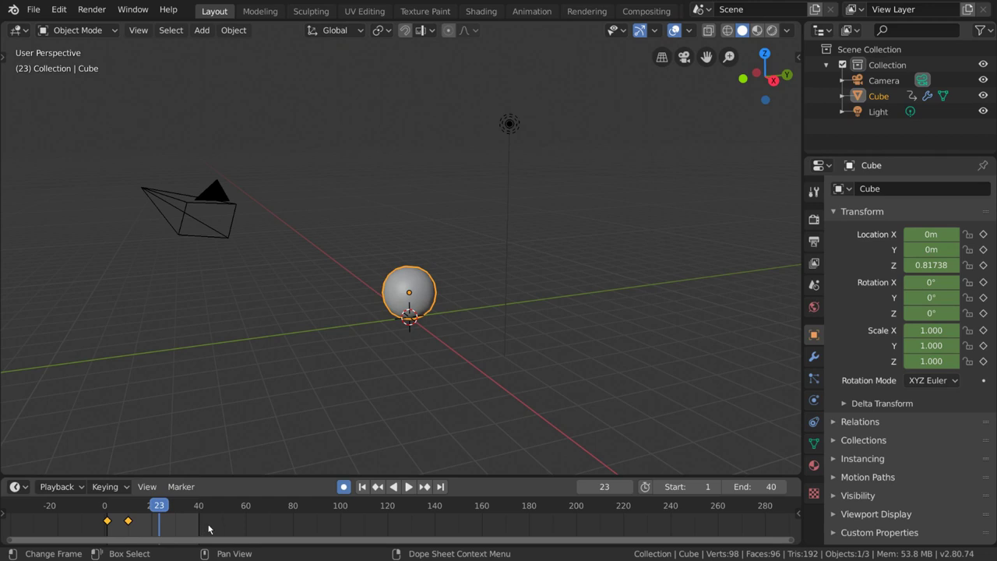
Fit the timeline to the keys, move to frame 15 and frame the ball ready to lift it.
scroll(up, 3)
scroll(up, 3)
scroll(down, 3)
key(Home)
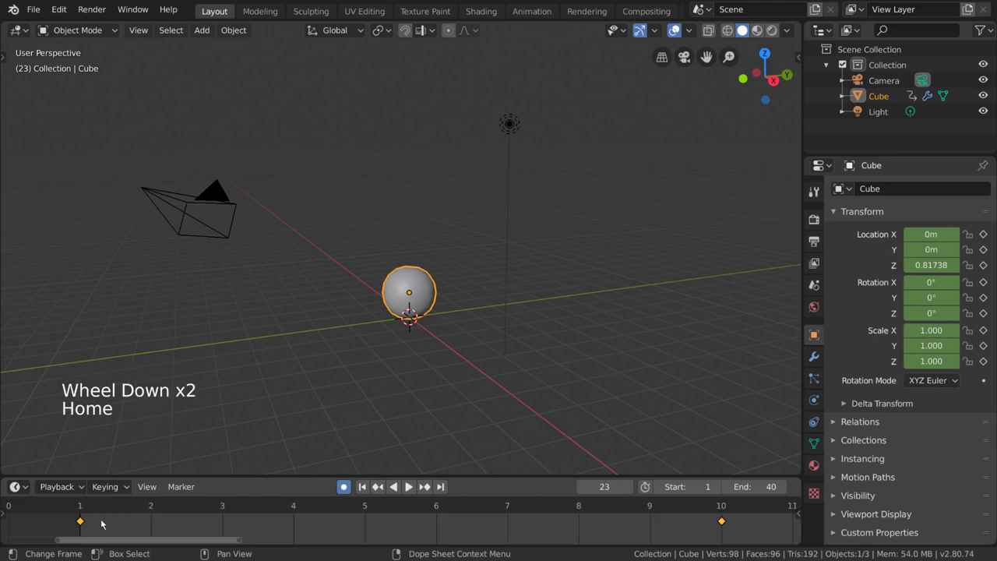
click(147, 490)
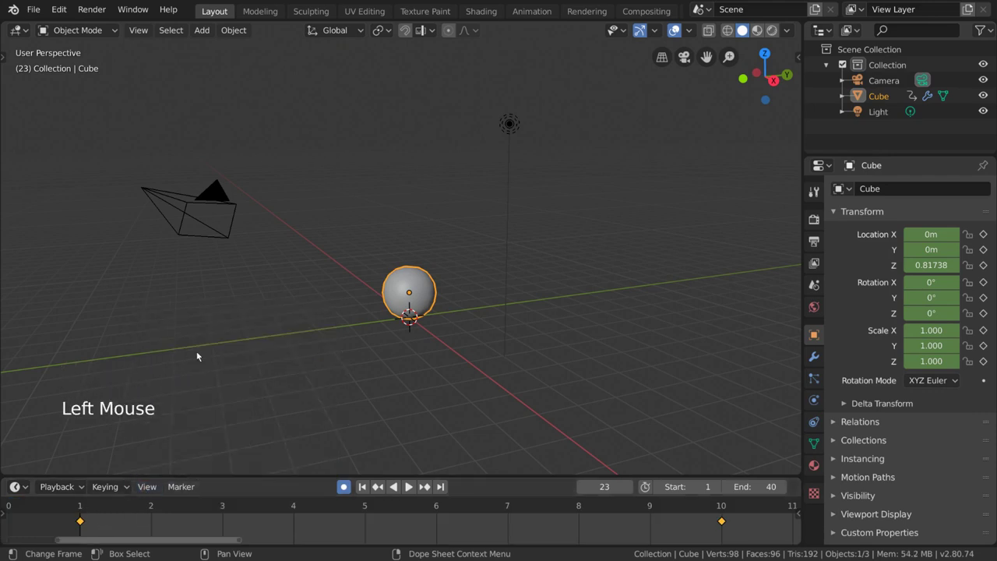
middle_click(643, 525)
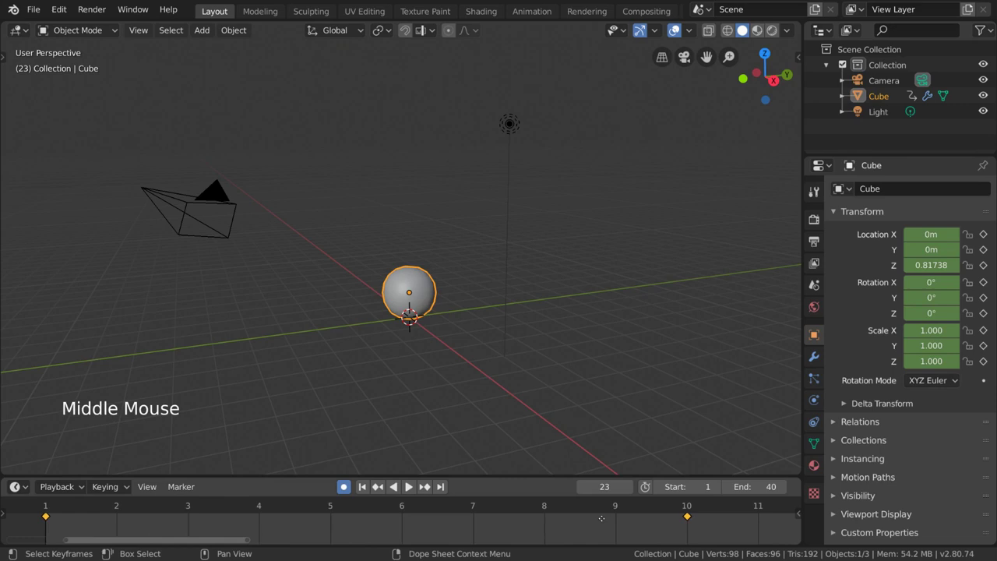
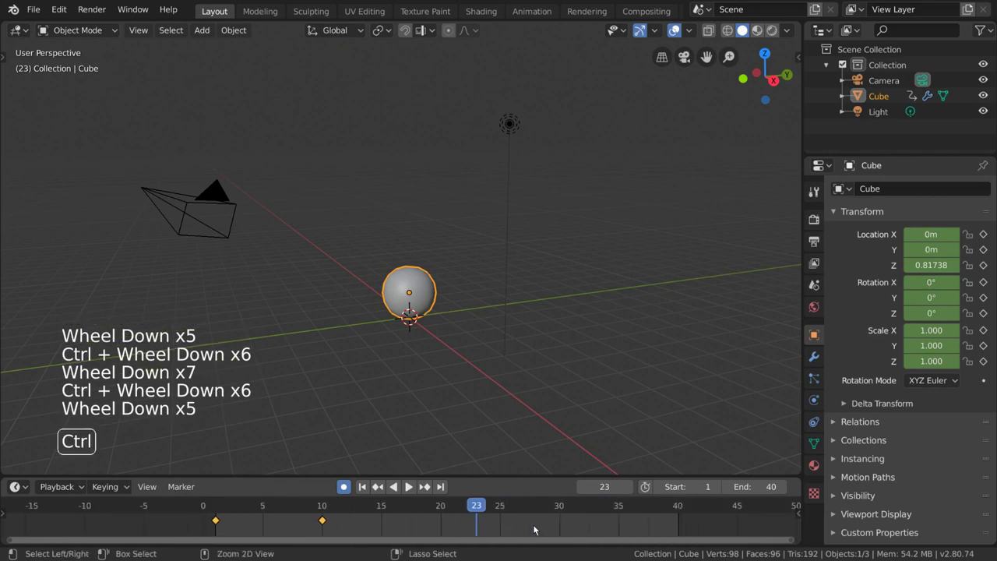
scroll(up, 3)
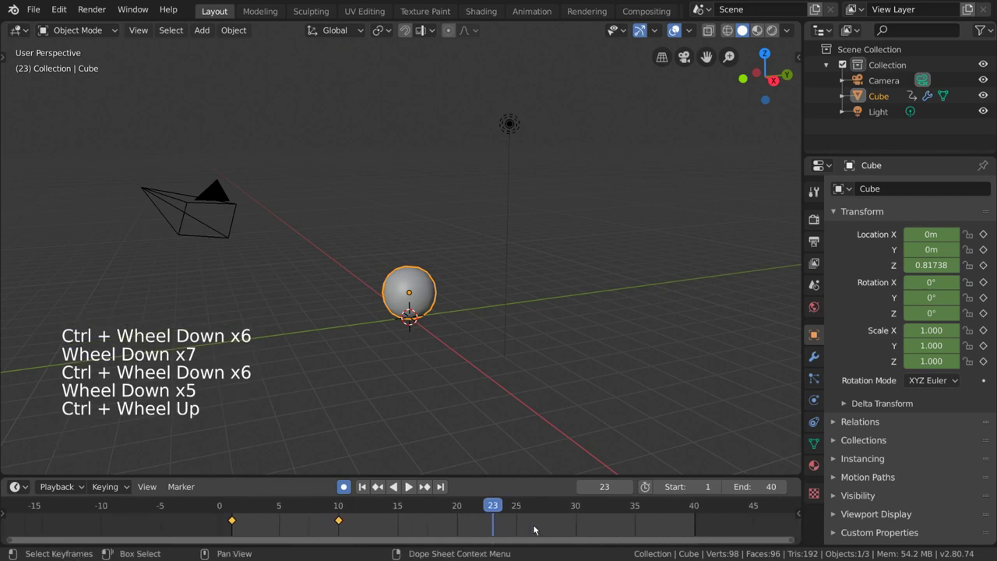
scroll(down, 3)
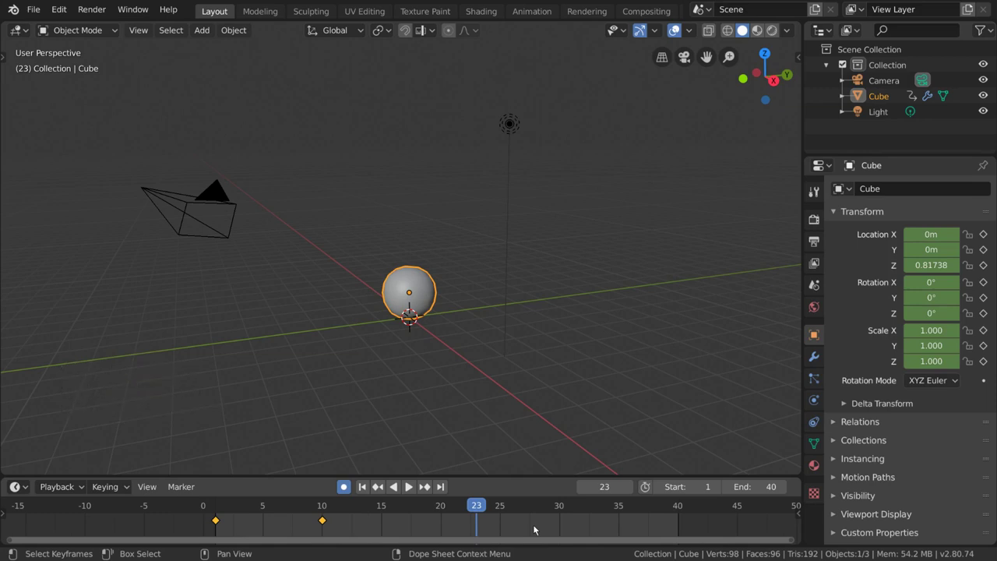
scroll(up, 3)
middle_click(535, 277)
scroll(up, 3)
Confirm the ball raised to 1.605 m at frame 15, then jump to frame 20.
key(g)
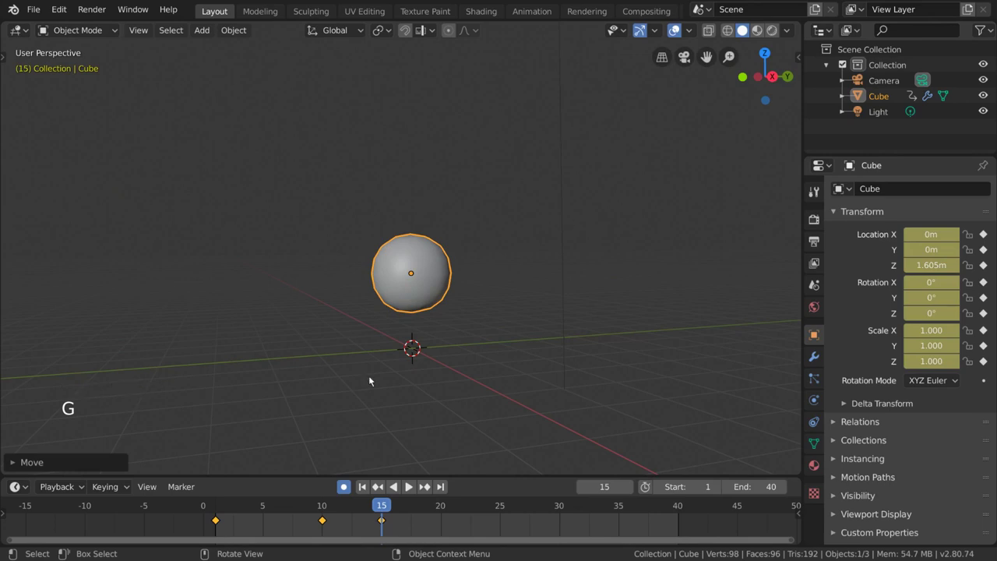
middle_click(501, 359)
scroll(down, 3)
click(448, 510)
Lower the ball back to about 0.88 m at frame 20 and deselect the timeline keys.
middle_click(479, 337)
scroll(up, 3)
middle_click(493, 316)
middle_click(490, 300)
scroll(down, 3)
key(g)
middle_click(477, 329)
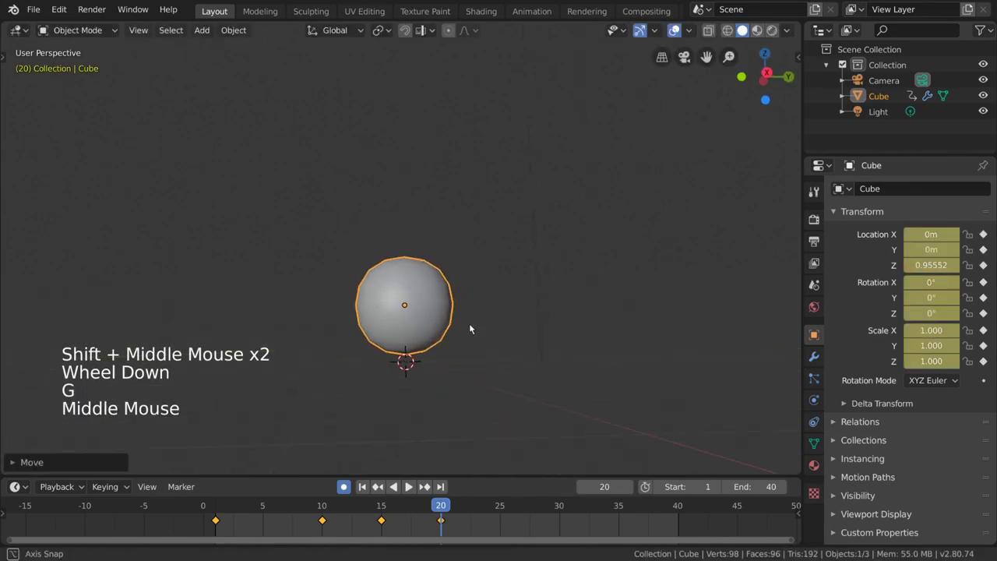
key(g)
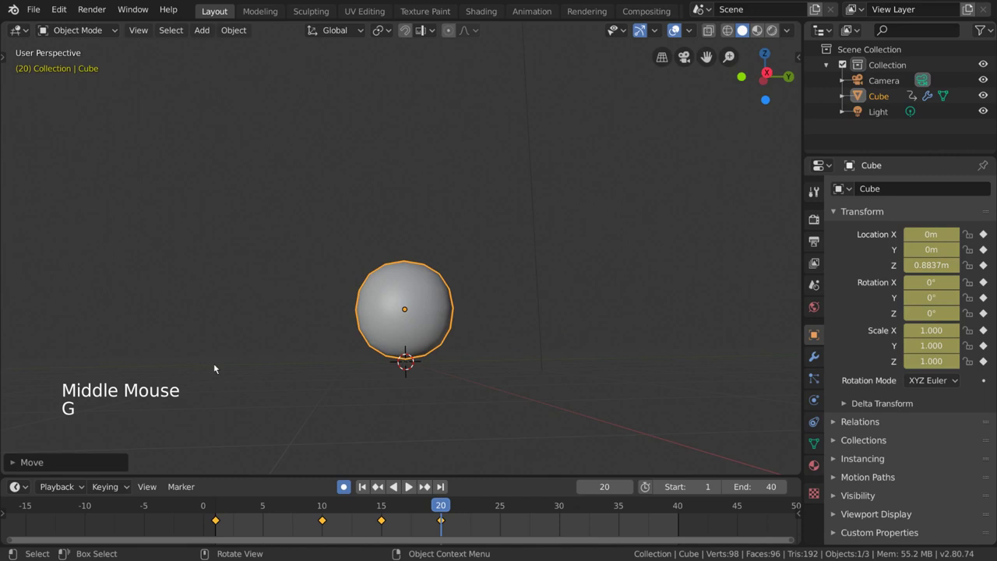
middle_click(507, 368)
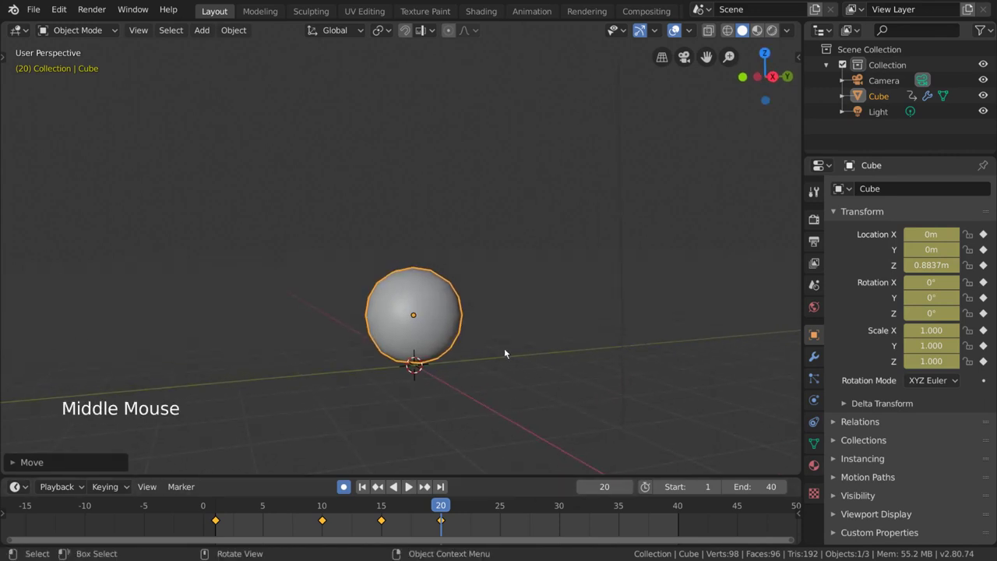
click(447, 521)
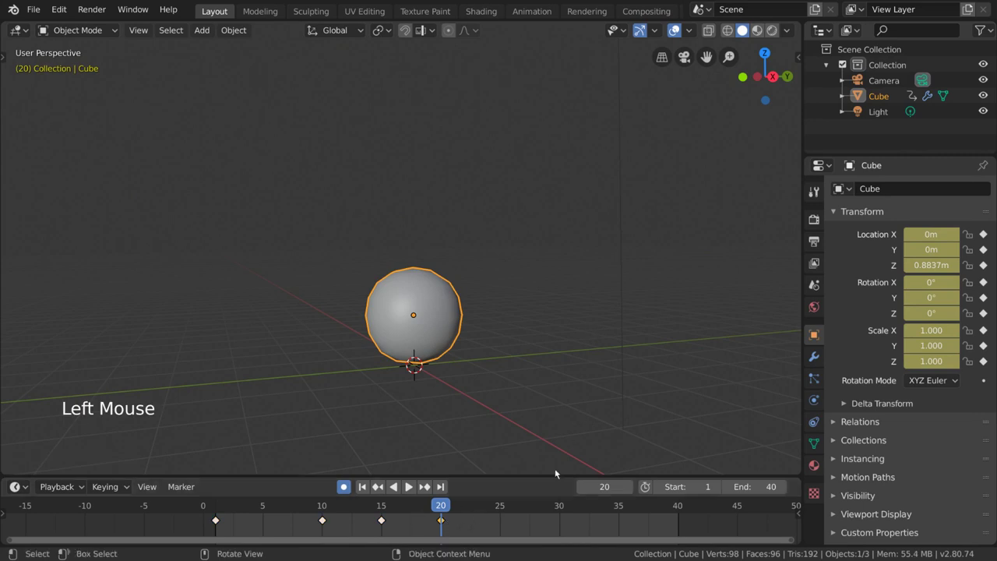
Select the frame-10 ground-contact keyframe and bring up its actions to duplicate it onto frame 20.
right_click(521, 522)
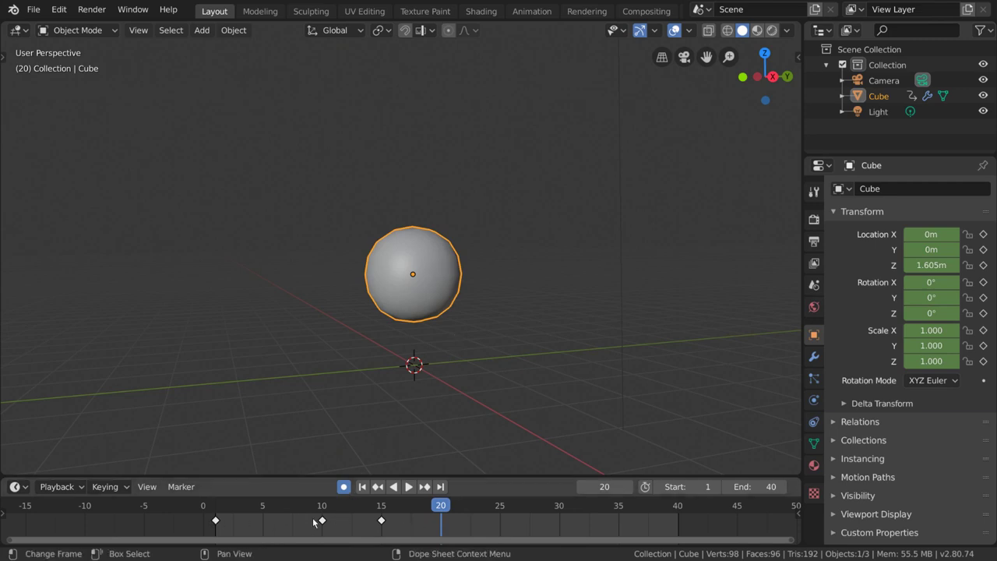
click(328, 523)
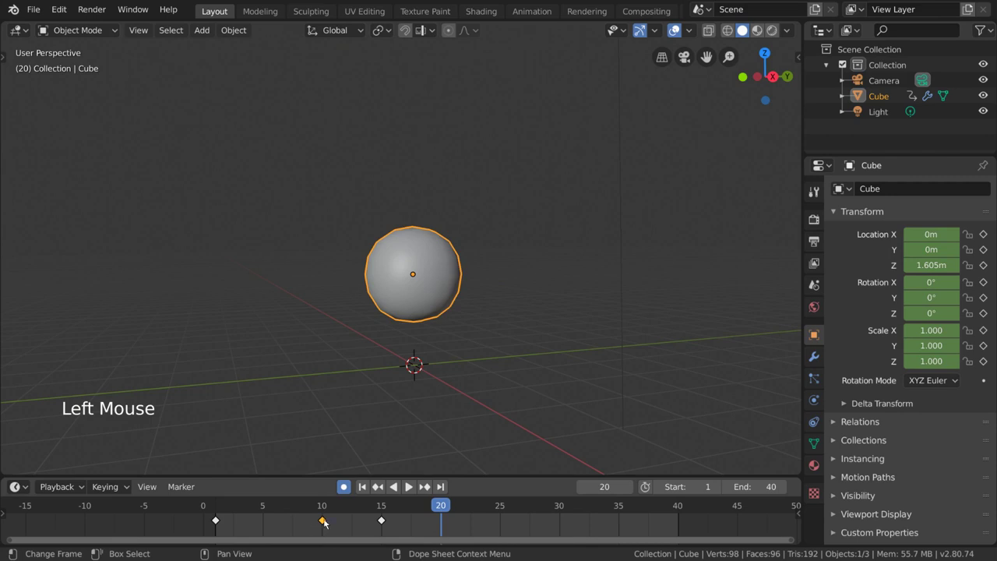
click(329, 510)
middle_click(467, 351)
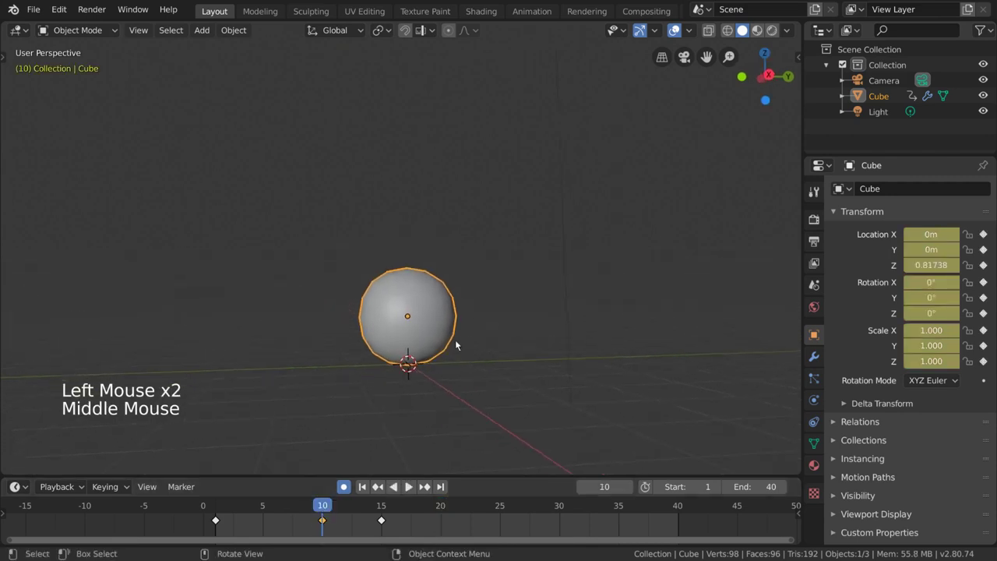
middle_click(458, 342)
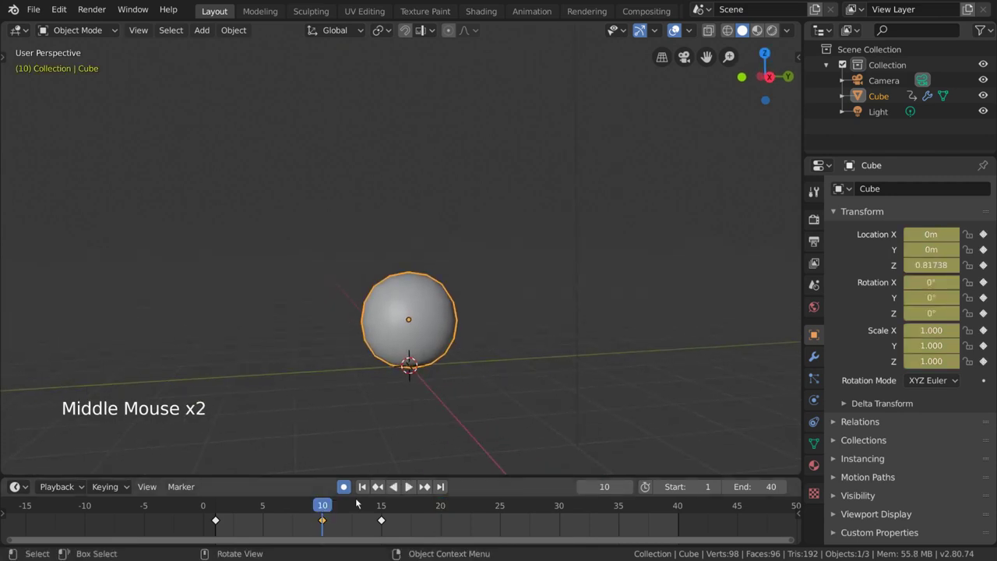
click(330, 523)
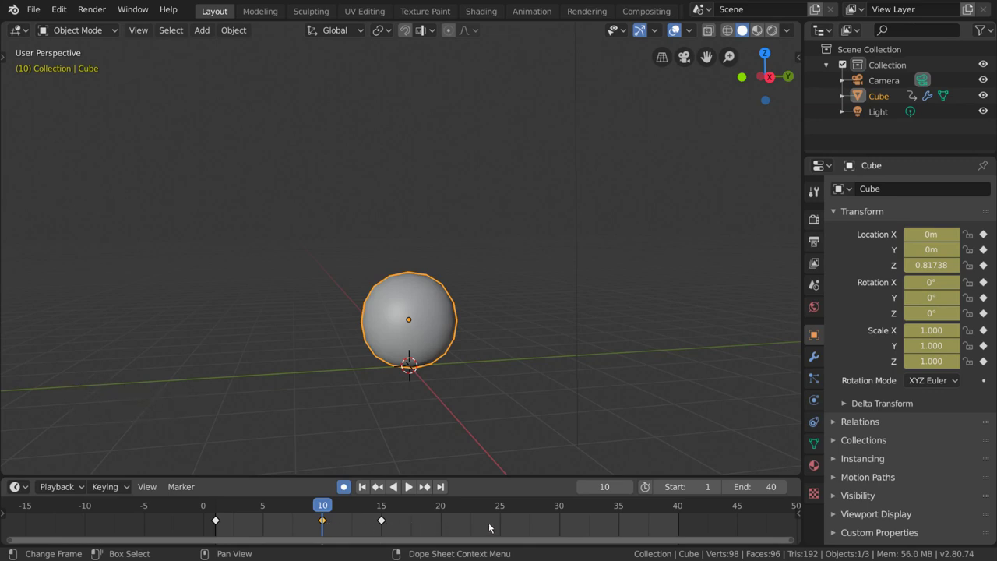
right_click(494, 526)
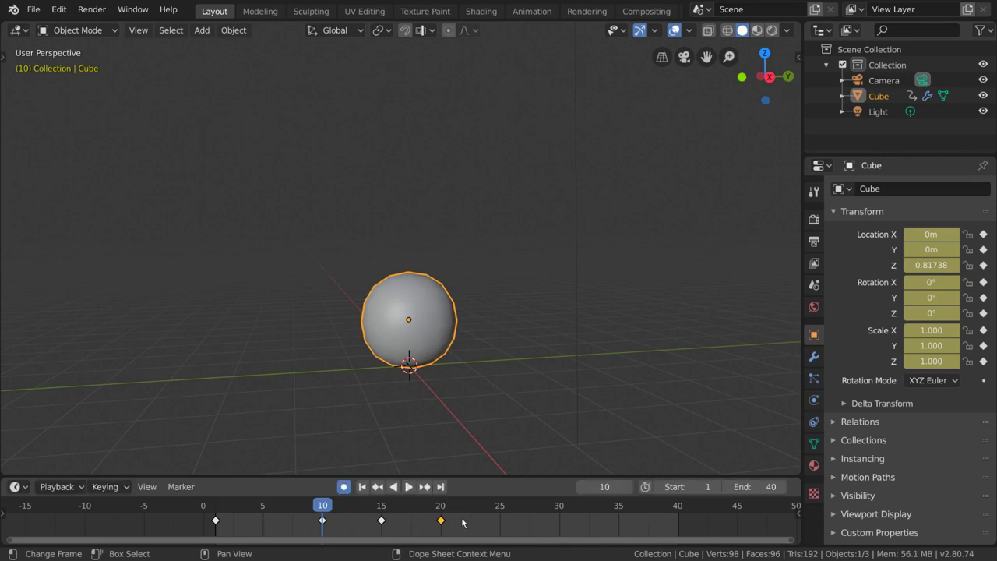
Duplicate the key to frame 20 with Shift+D and play back the bounce from a wider view.
key(shift+d)
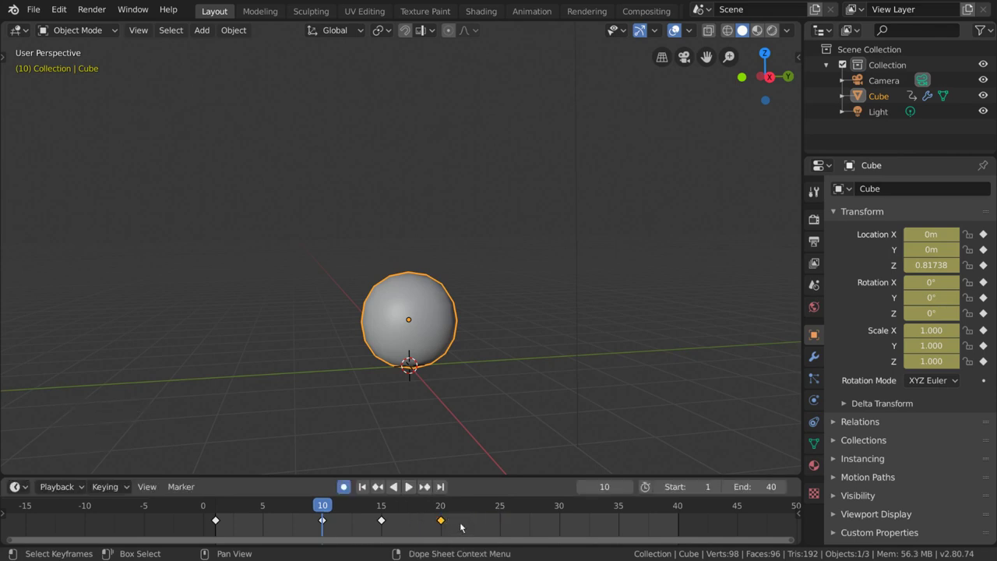
key(space)
scroll(down, 3)
middle_click(547, 303)
scroll(down, 3)
middle_click(561, 350)
middle_click(572, 352)
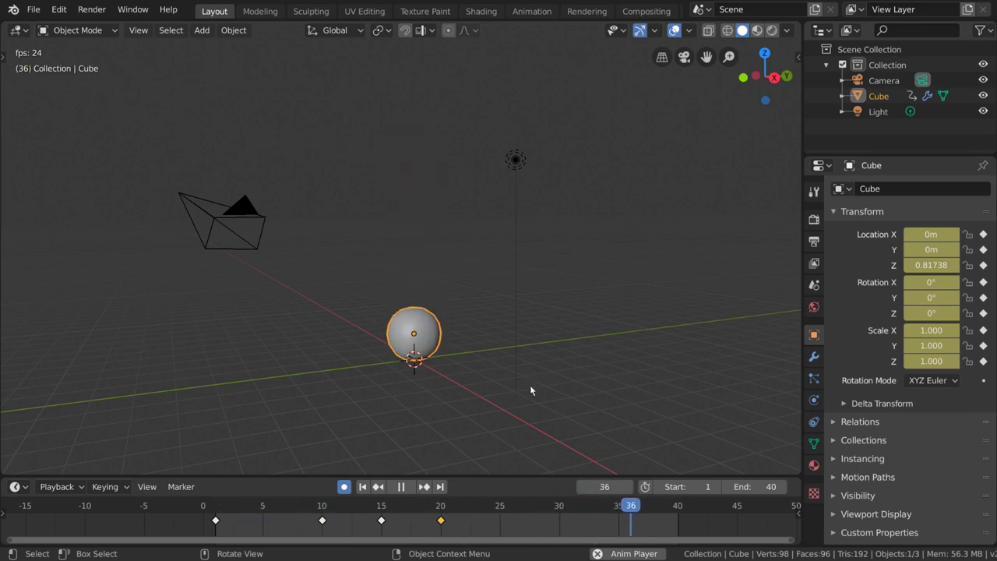
Stop playback, return to frame 1 and select the ground keyframes at frames 10 and 20.
key(space)
click(385, 506)
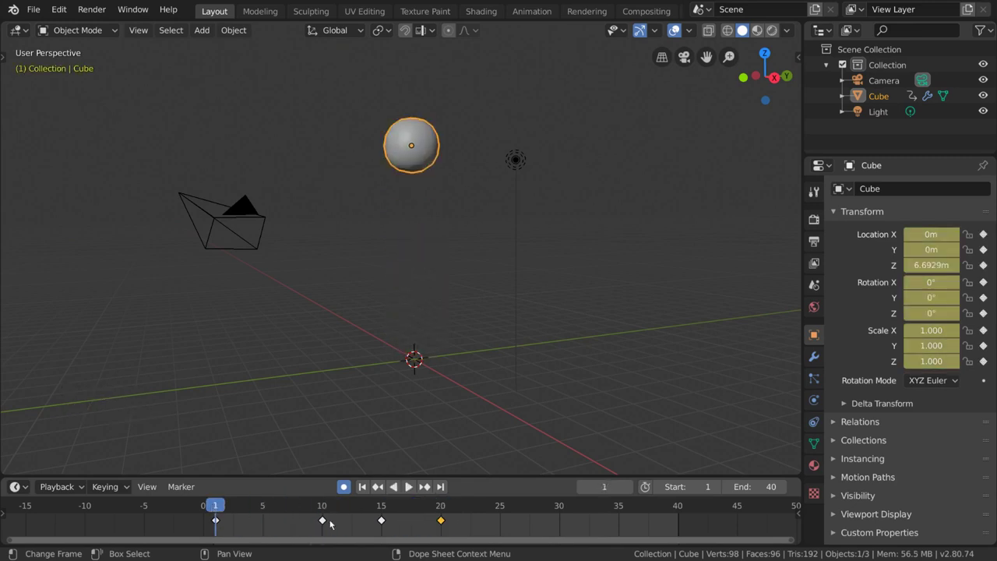
click(329, 524)
click(443, 523)
Set those keyframes to Vector handles for a sharp bounce and replay to check.
right_click(518, 523)
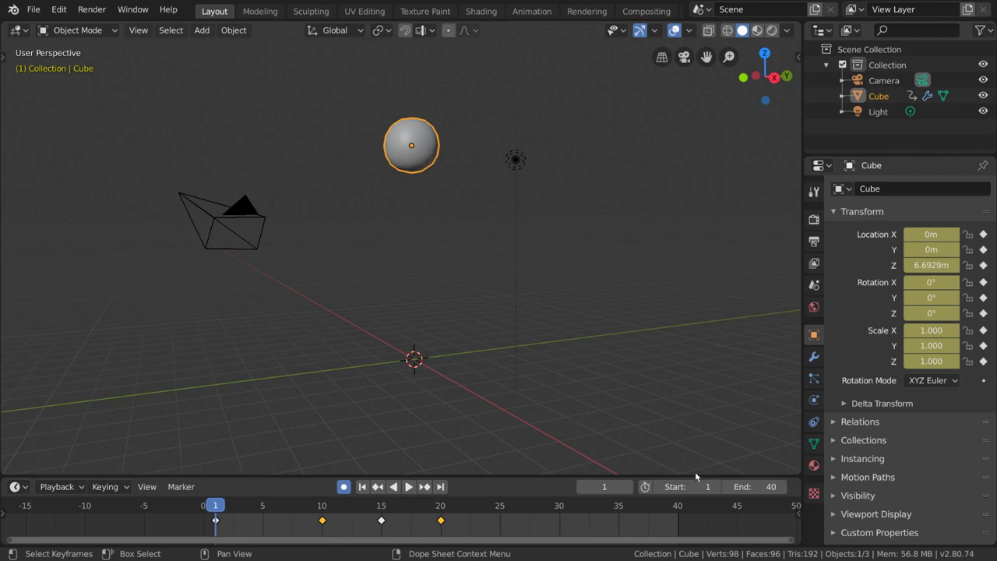
key(space)
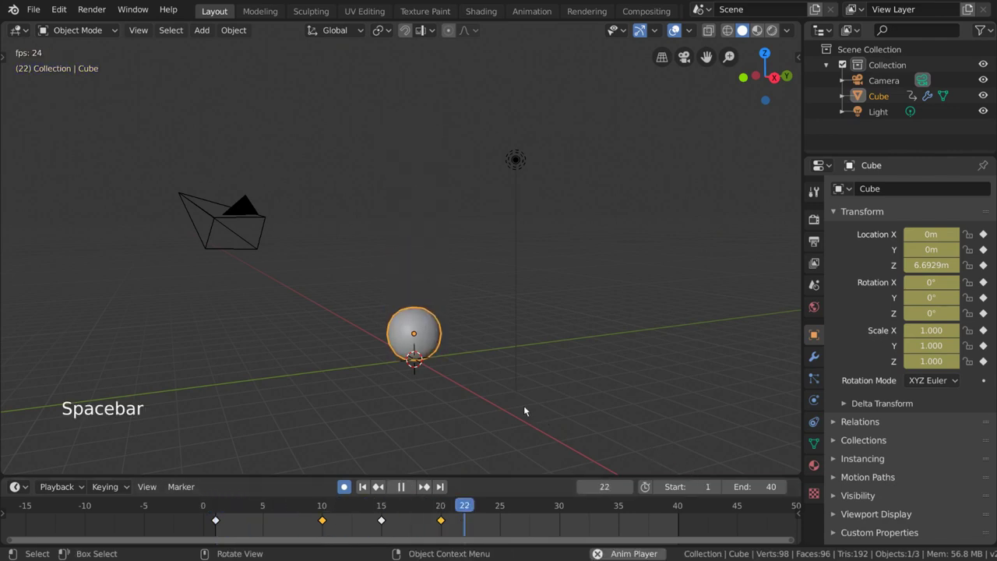
key(space)
key(v)
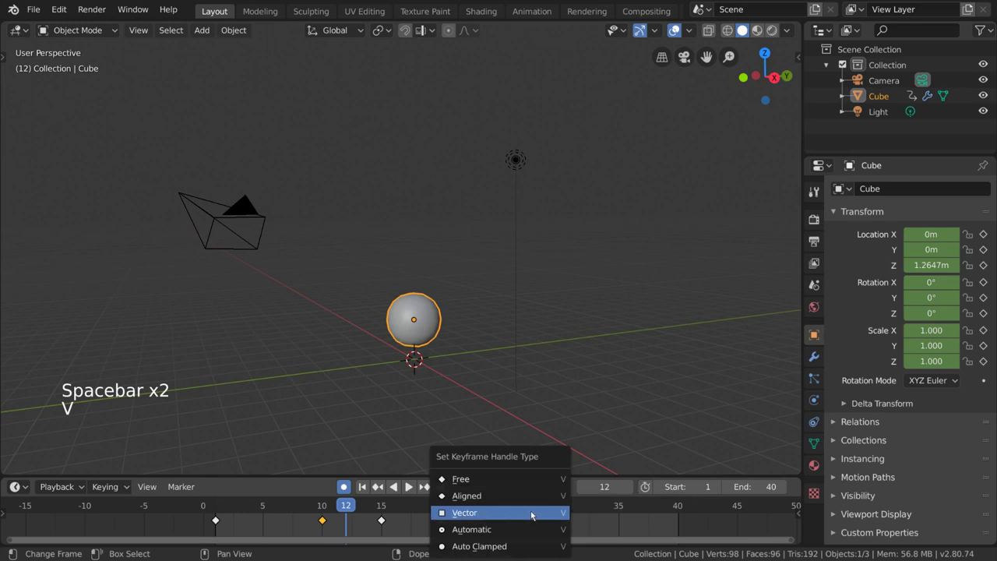
Start playback and select all four bounce keyframes in the Timeline while it runs.
key(space)
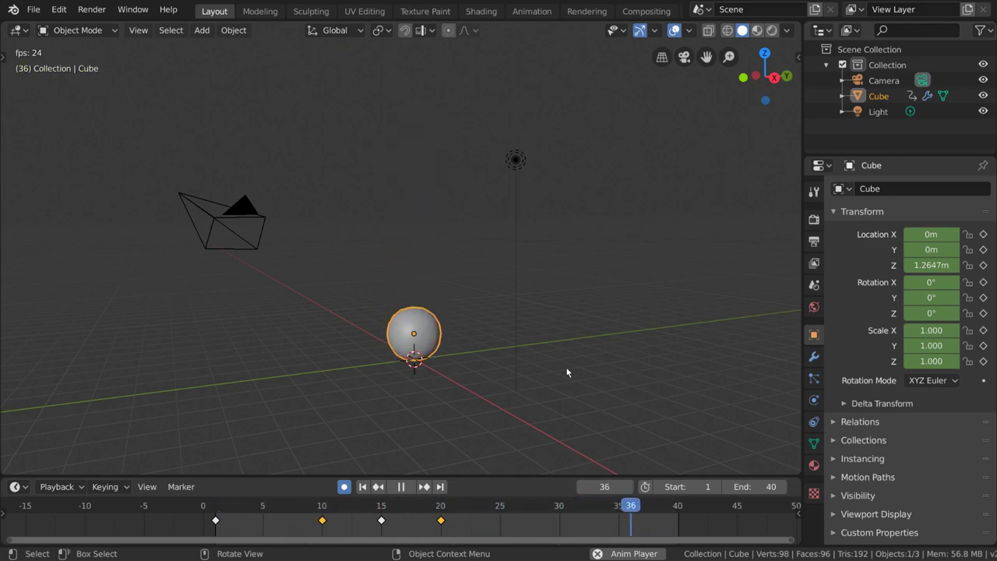
middle_click(442, 527)
key(a)
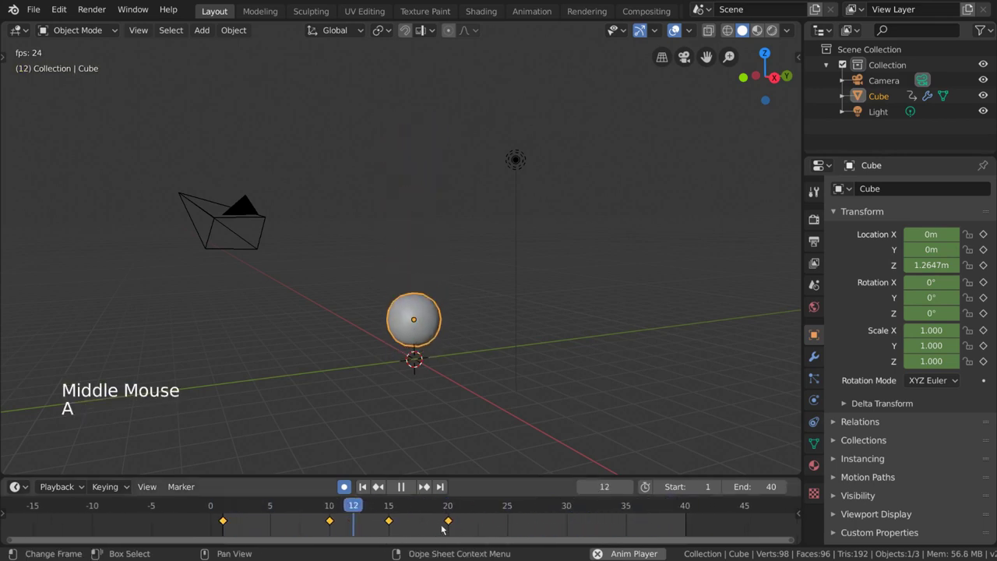
Stop playback, reselect all bounce keyframes and set the current frame to 1.
scroll(down, 3)
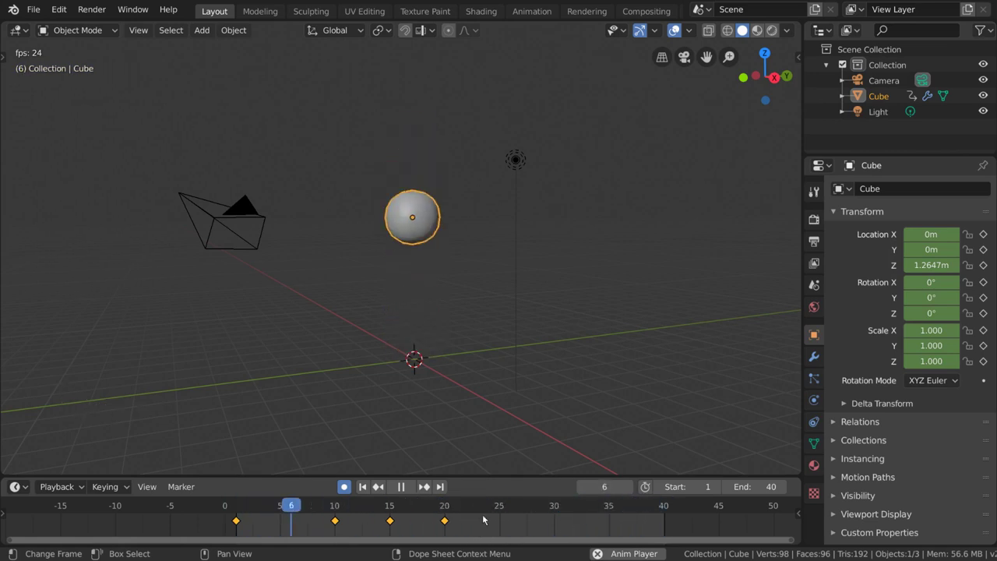
key(space)
click(436, 507)
click(335, 523)
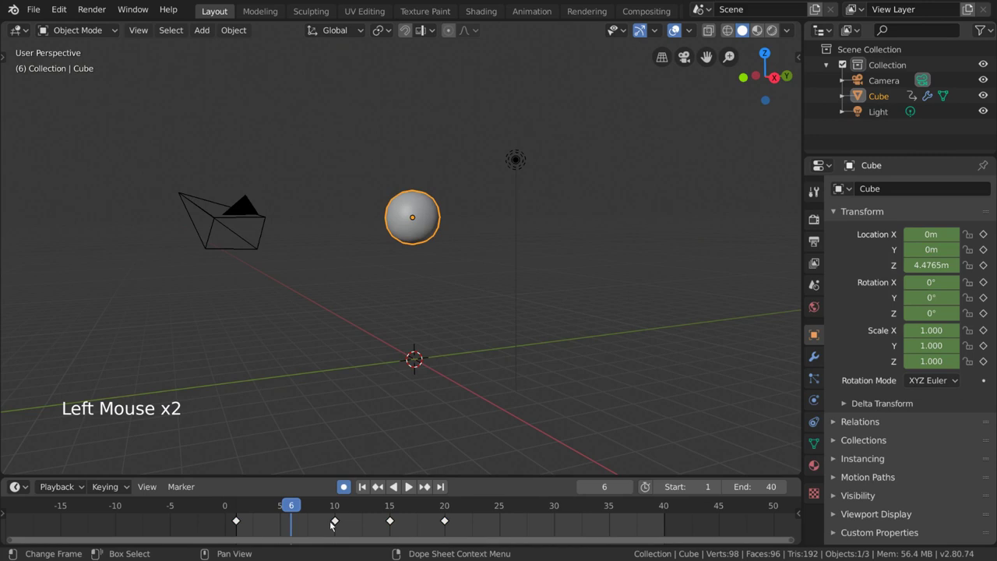
key(a)
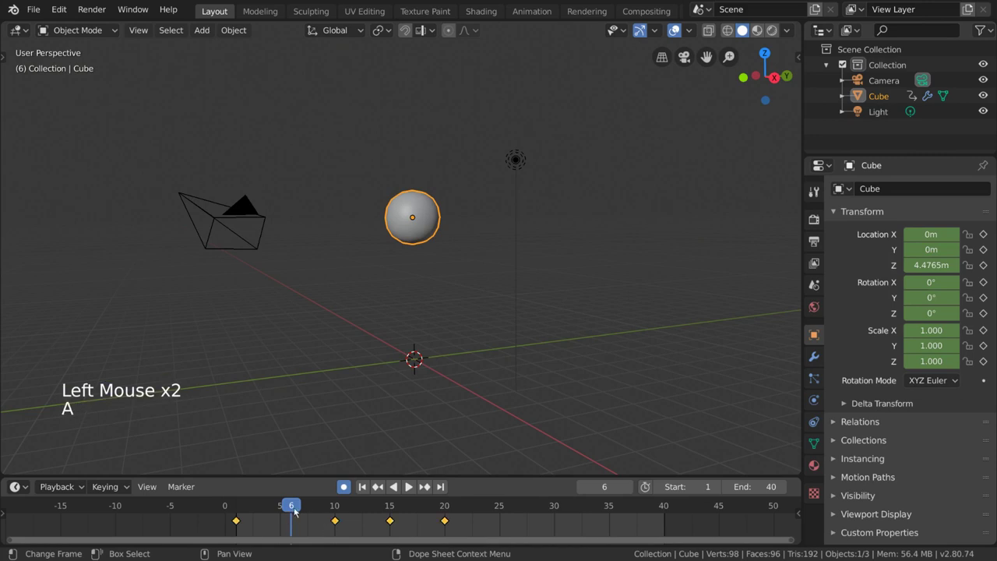
click(292, 504)
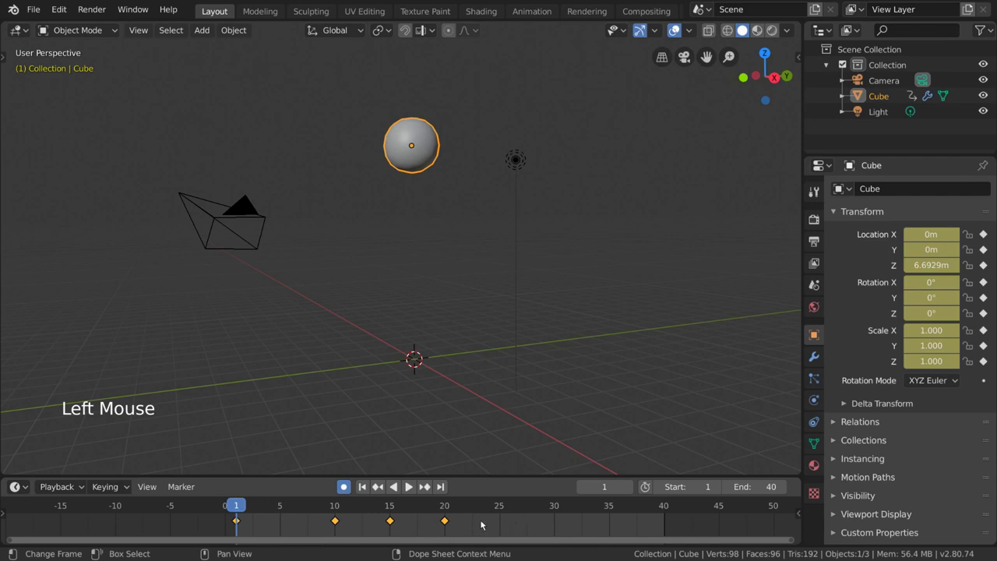
Scale the keyframes to double timing (frames 1, 19, 29, 39) and replay the animation.
key(s)
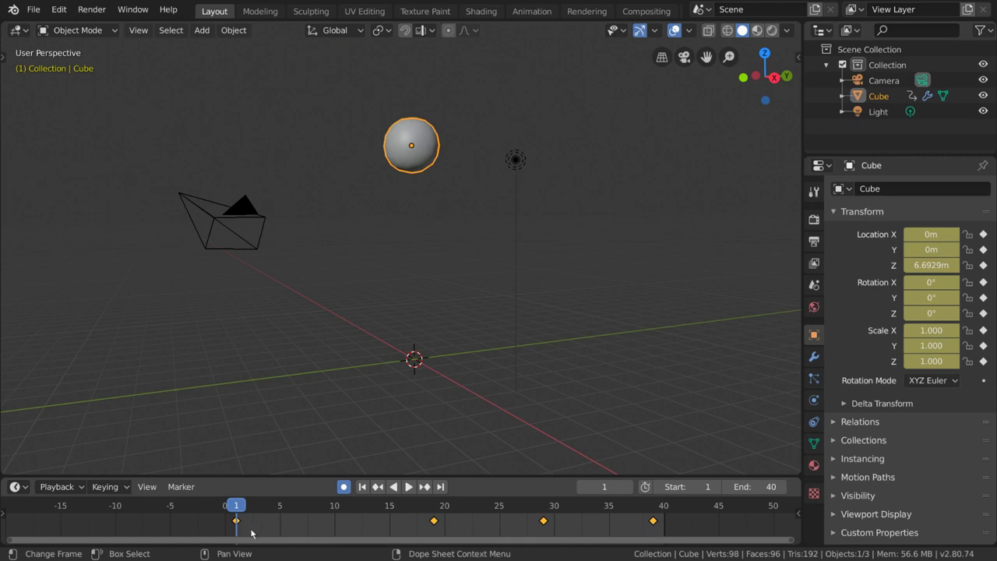
key(space)
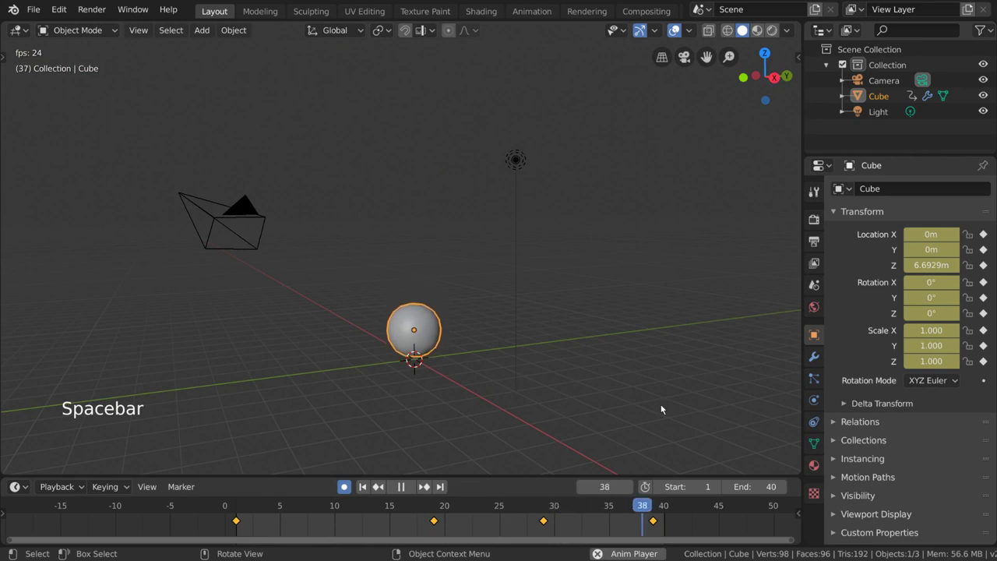
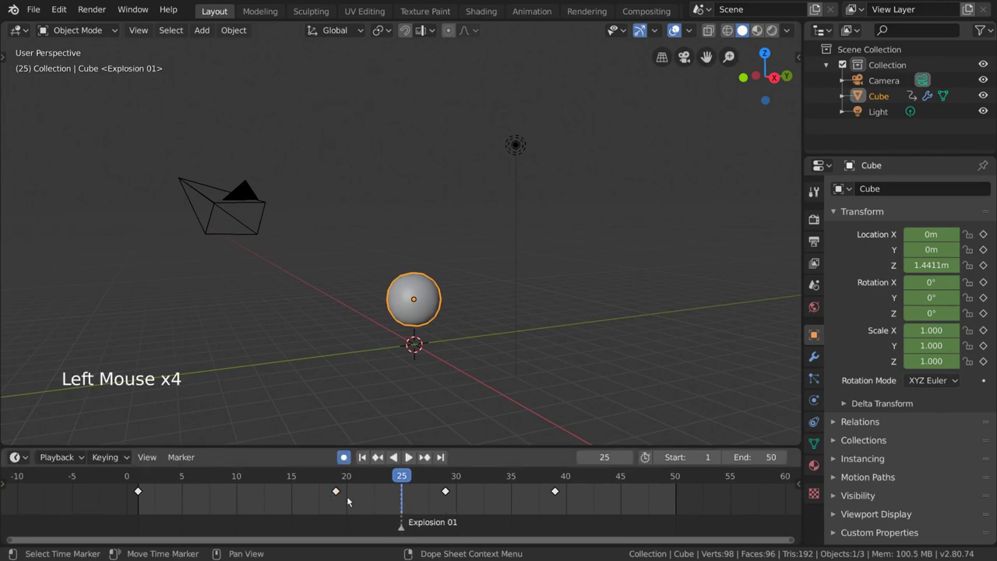
Add a timeline marker at frame 36.
click(342, 494)
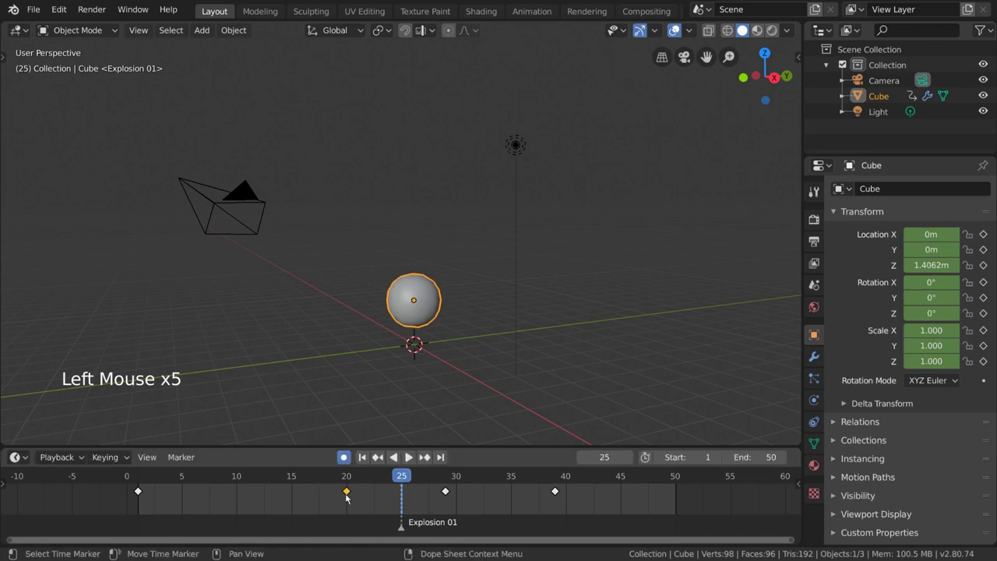
click(402, 532)
click(432, 478)
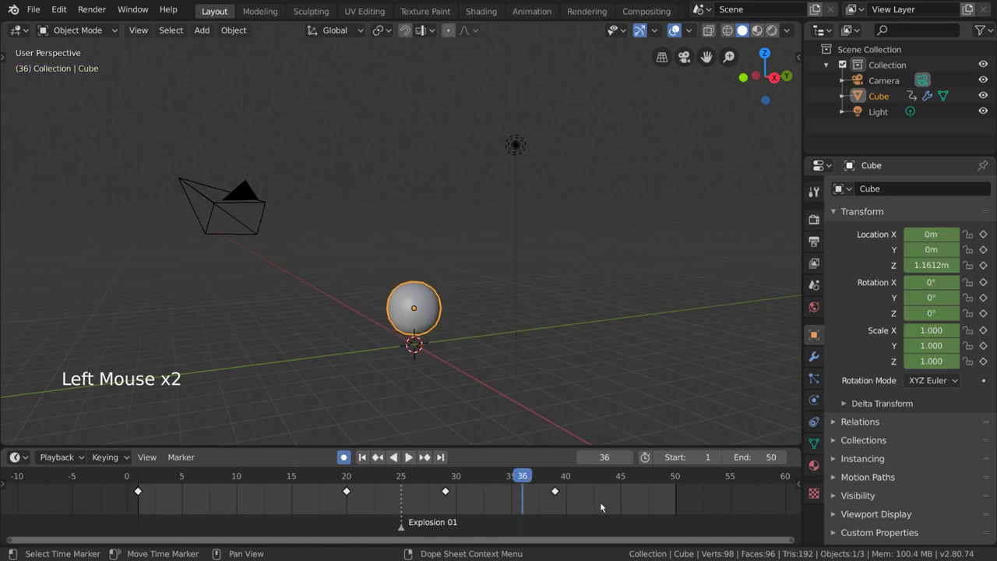
key(m)
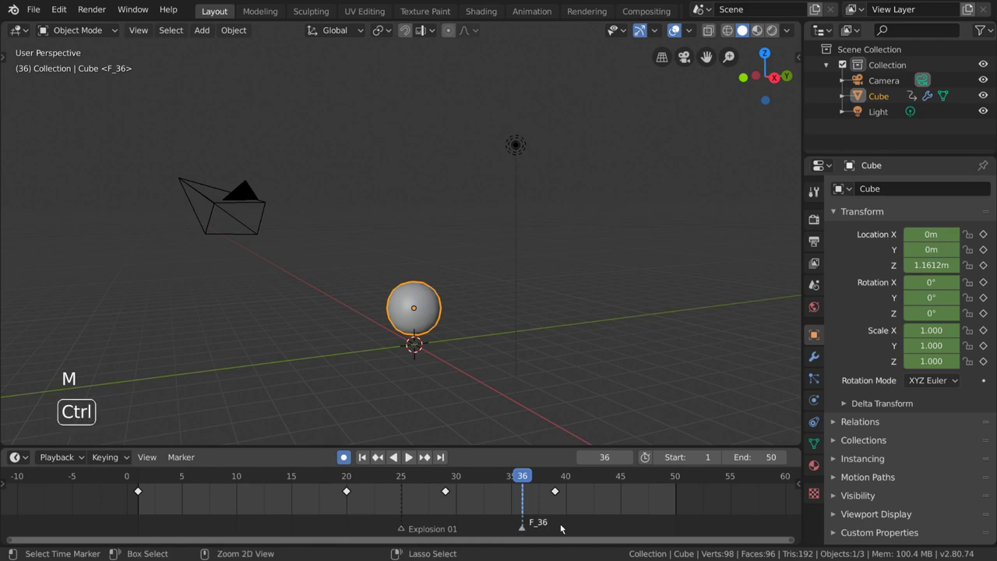
Rename the new marker to 'Explosion 02'.
key(ctrl+m)
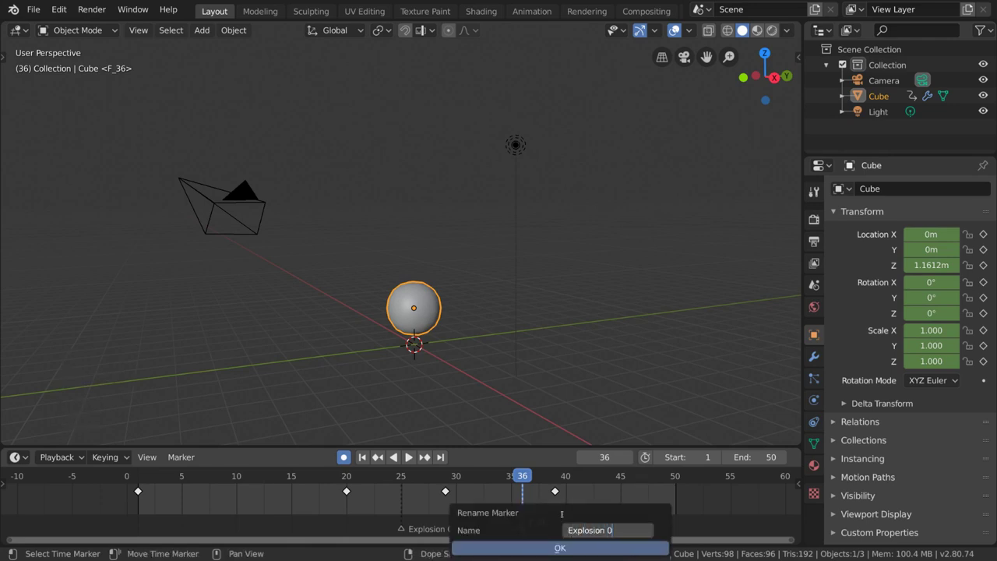
key(Return)
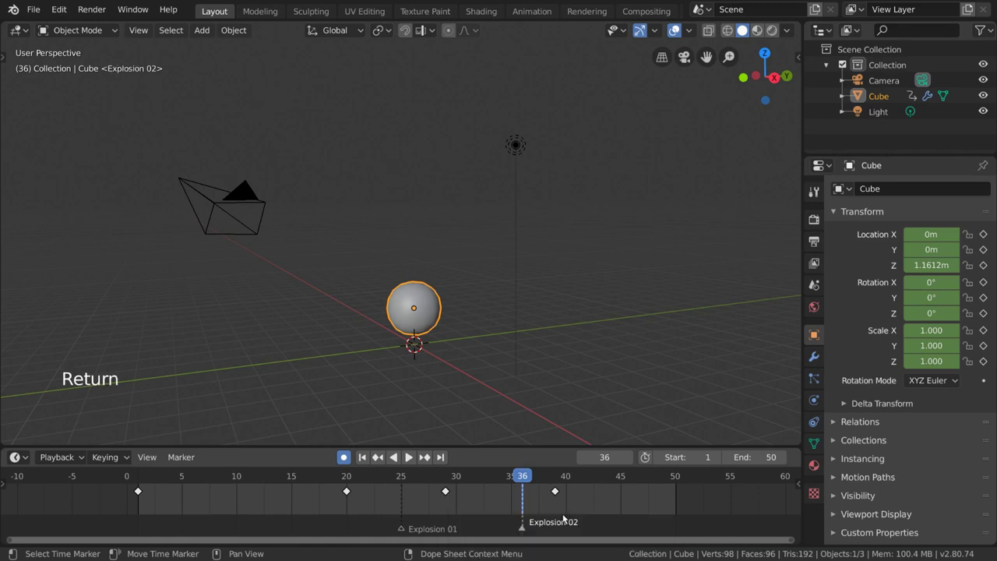
middle_click(556, 529)
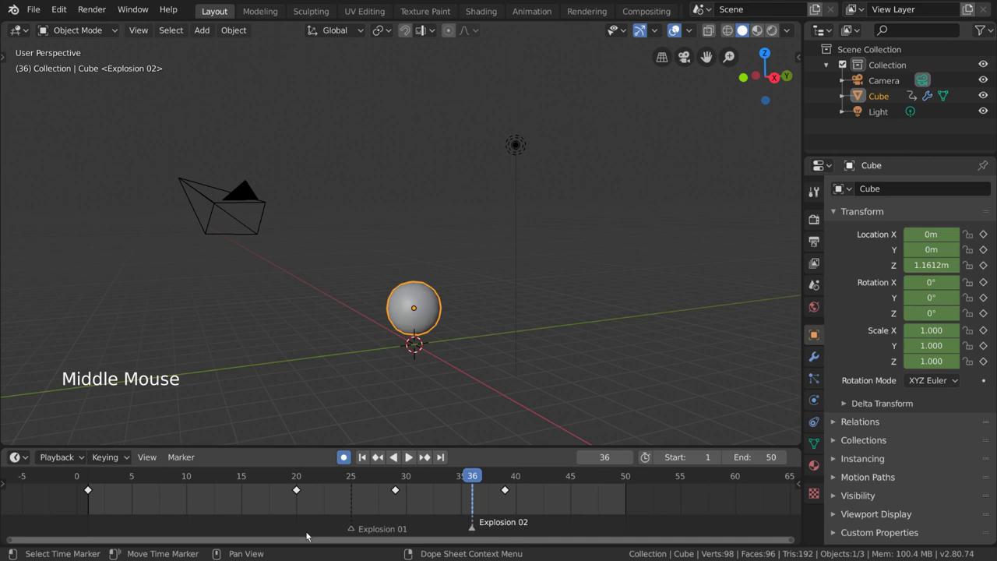
Move the Explosion 02 marker later to about frame 43.
click(478, 532)
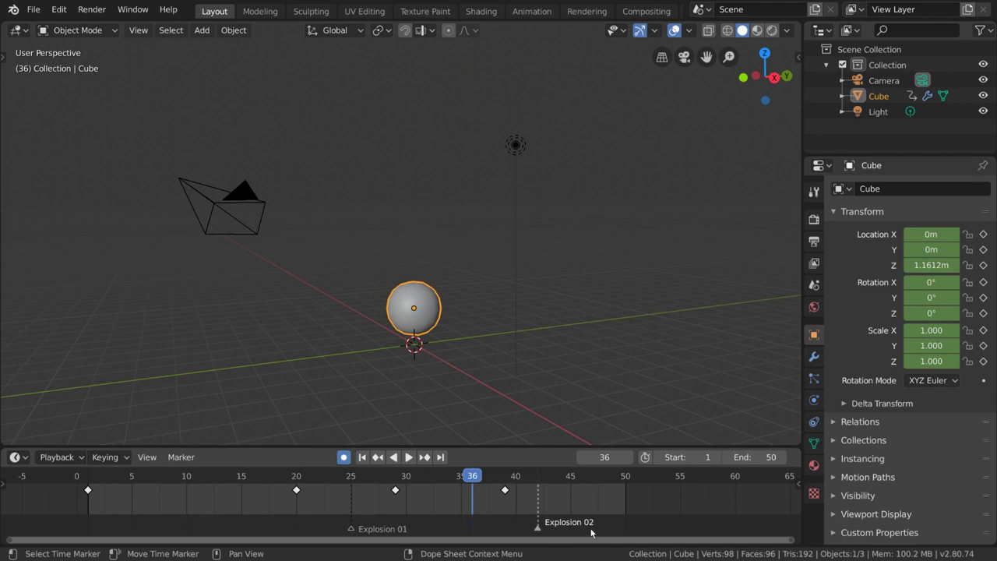
key(g)
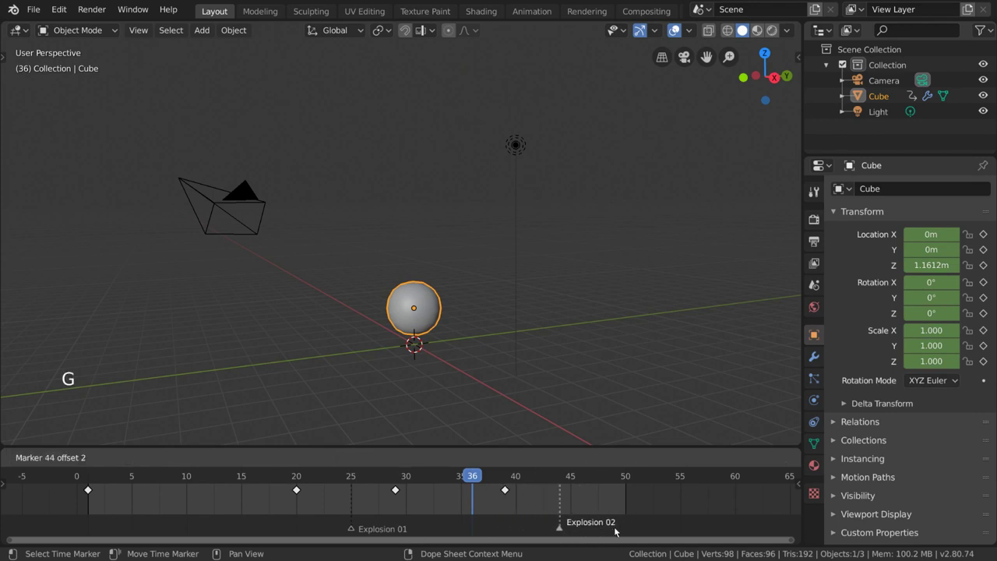
key(g)
key(g)
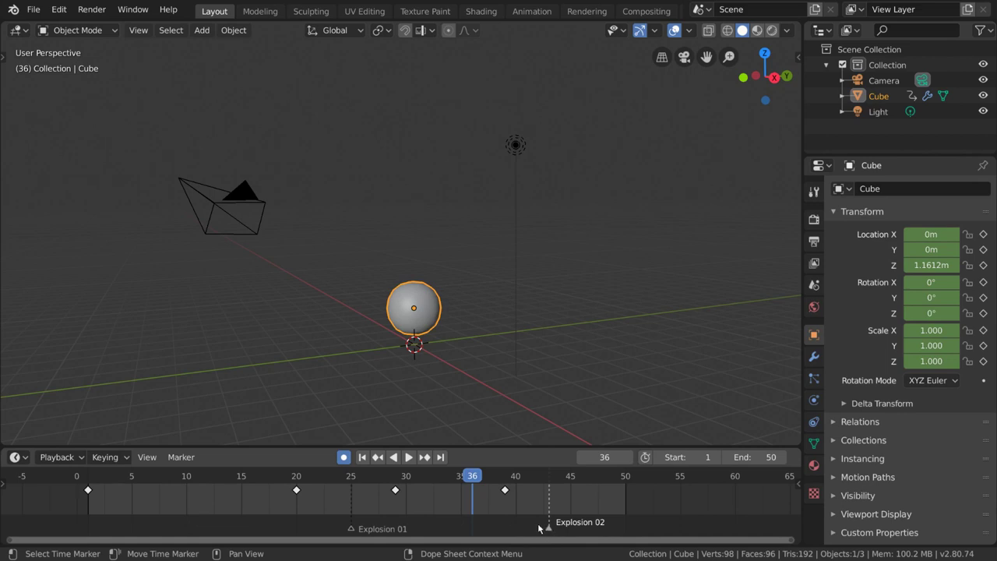
click(197, 461)
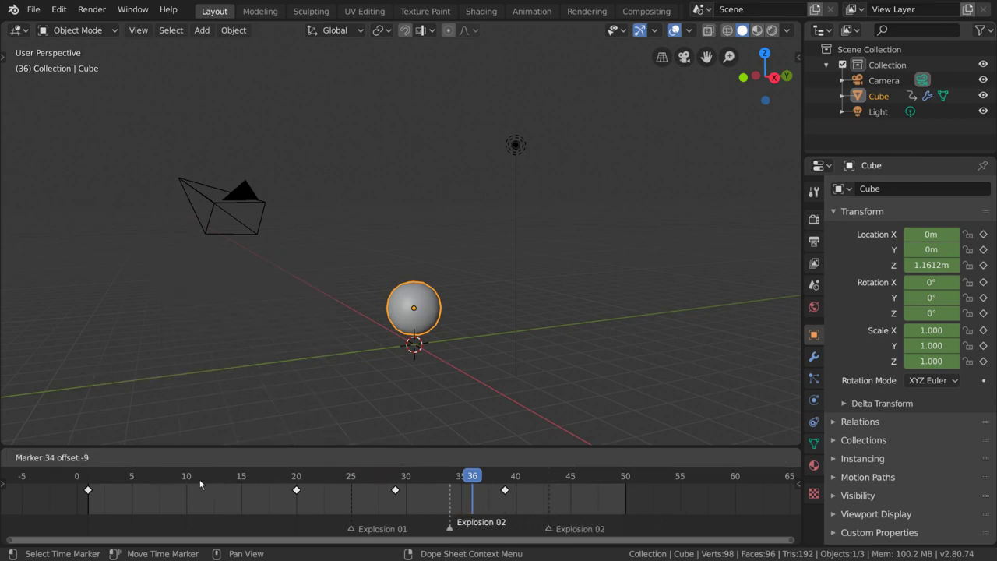
Duplicate the marker, then delete the extra copies leaving Explosion 02 selected.
key(shift+d)
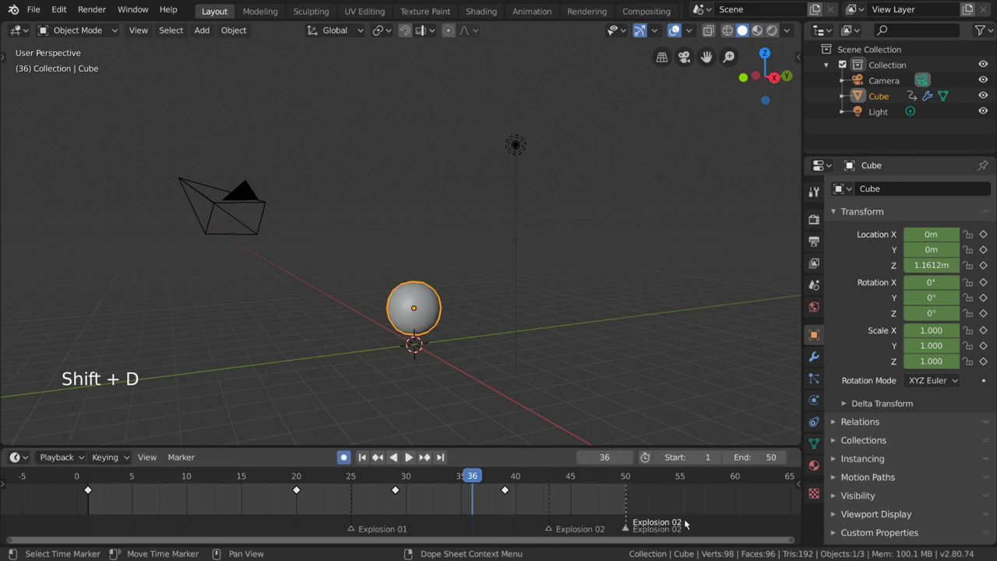
key(g)
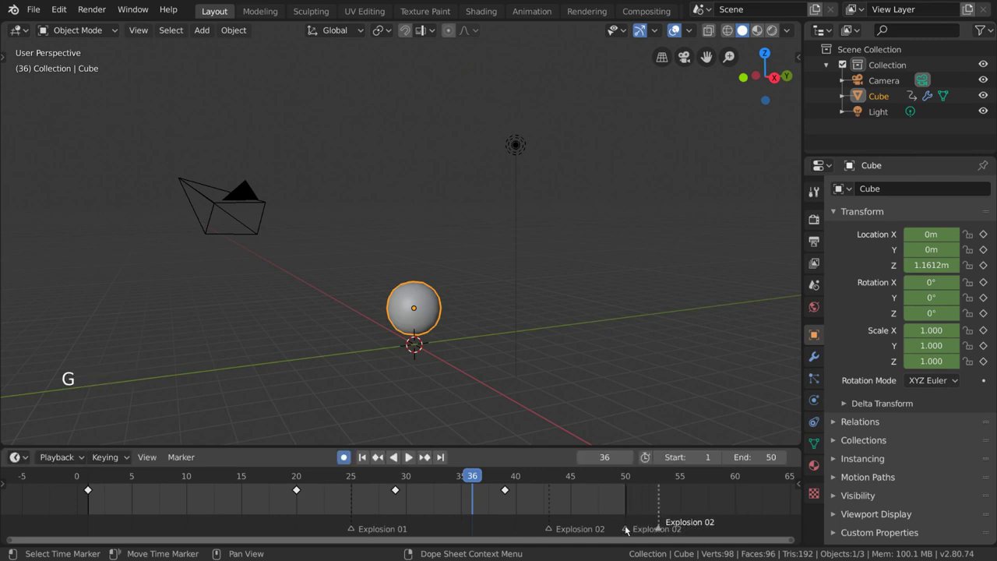
click(629, 531)
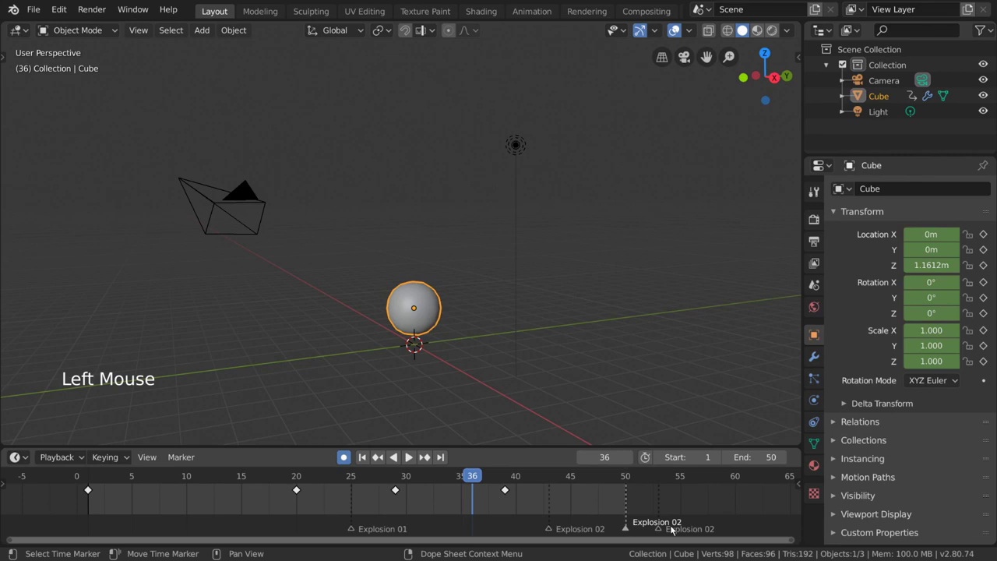
key(Delete)
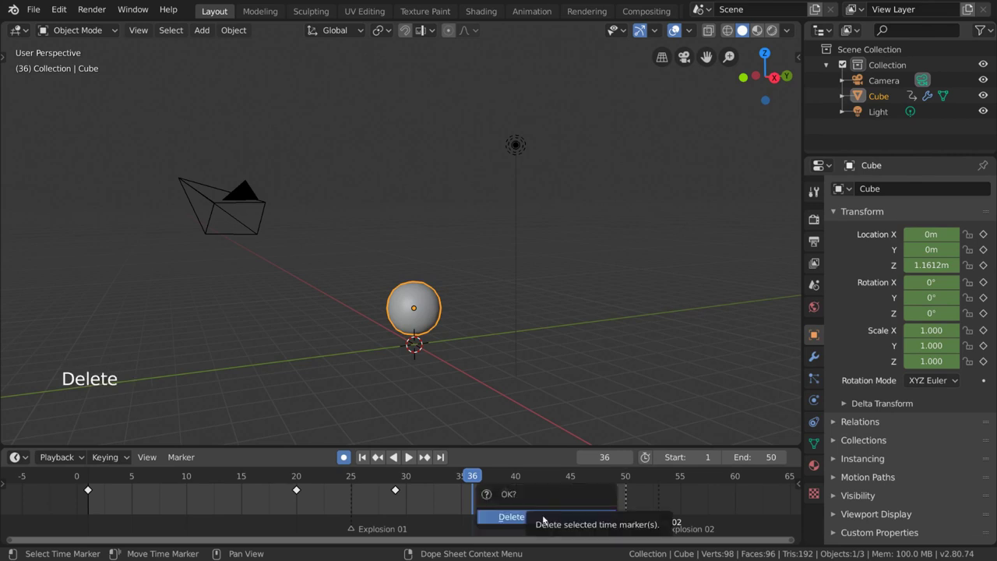
click(662, 530)
key(x)
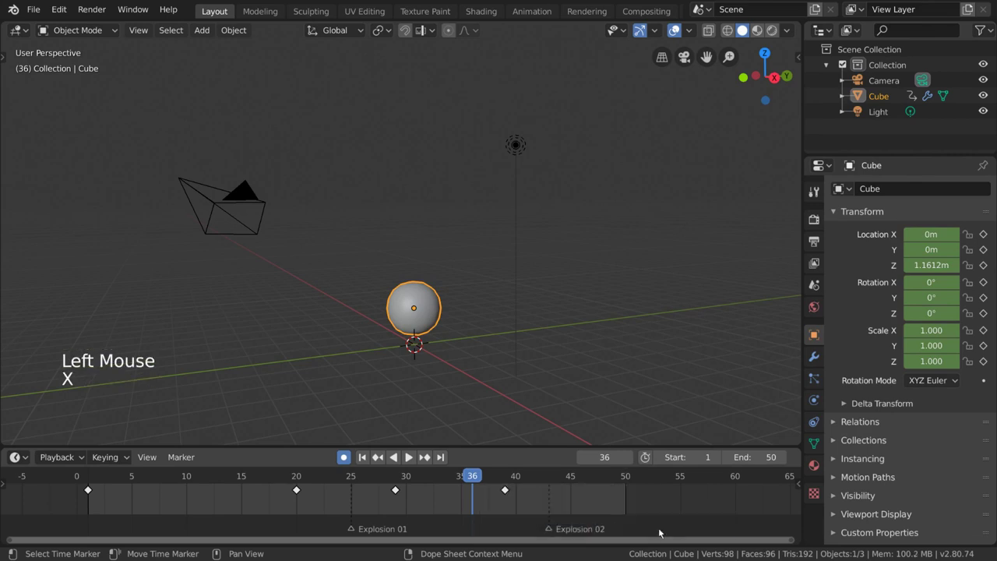
click(550, 531)
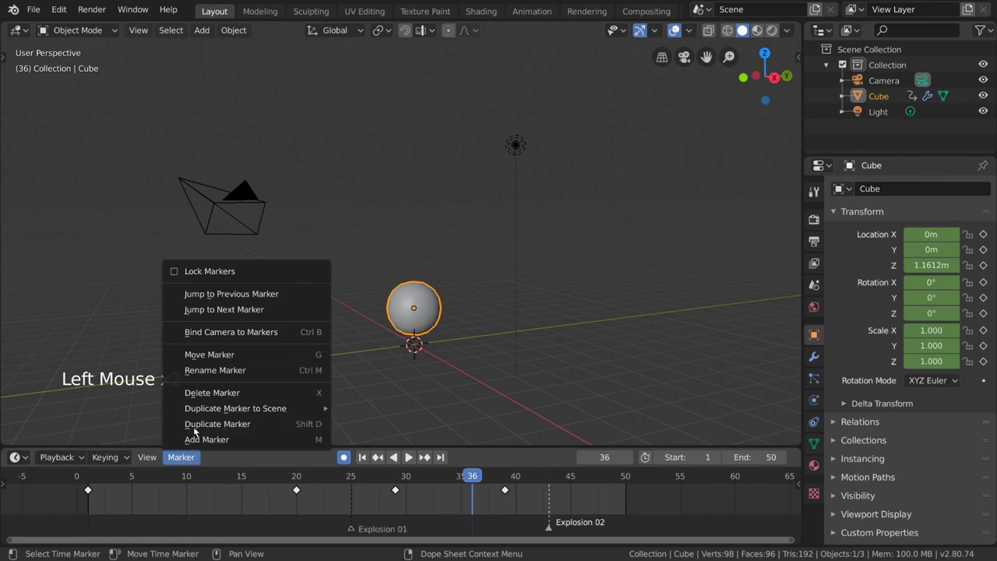
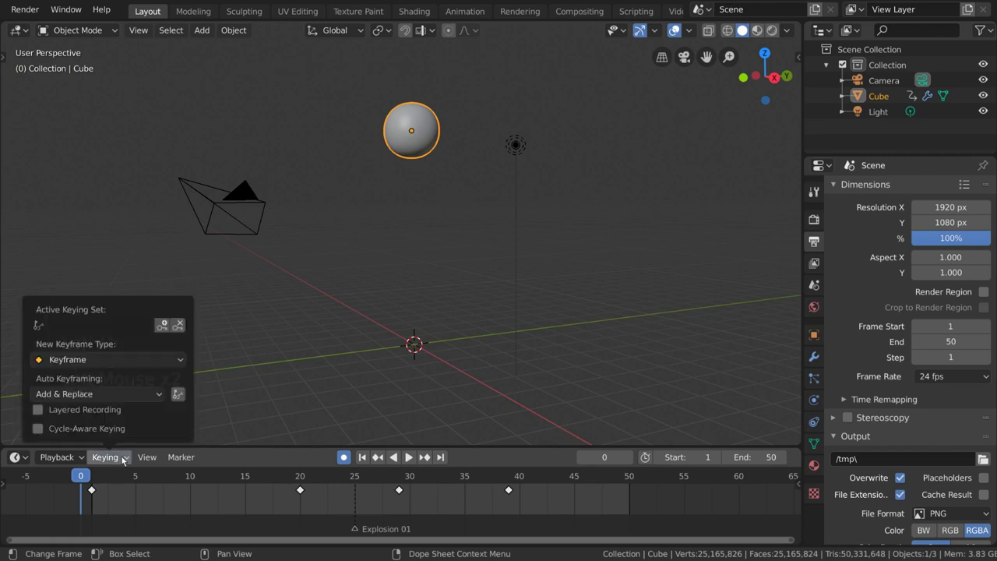
Show the Keying options with the New Keyframe Type setting.
double_click(108, 354)
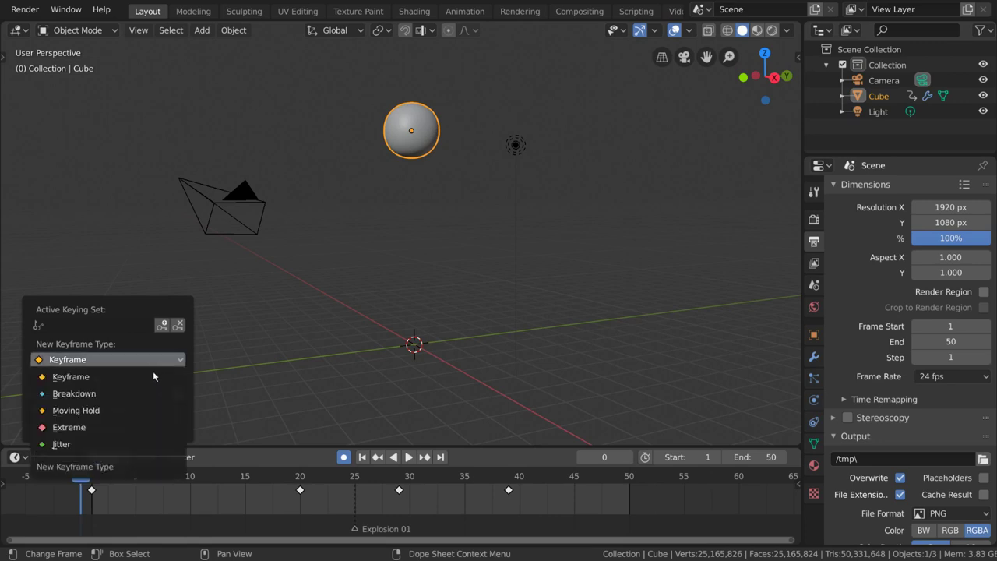
Insert a keyframe for the sphere at frame 6.
click(112, 473)
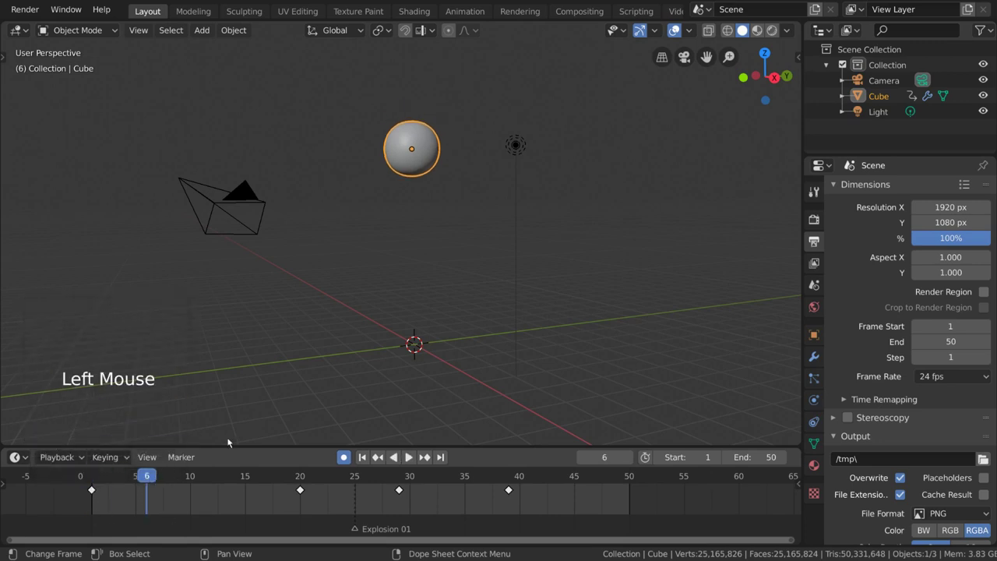
key(g)
click(279, 431)
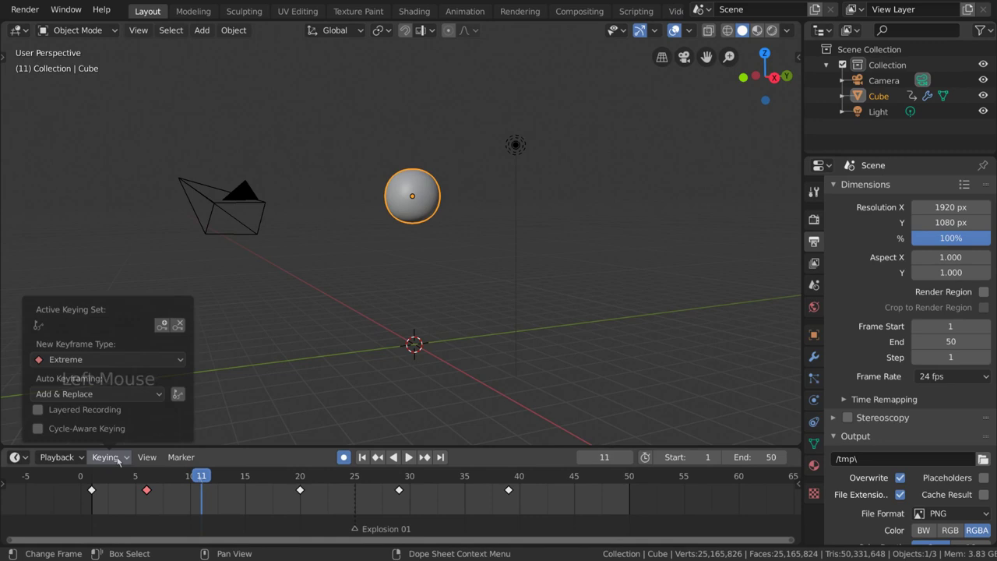
Switch the frame 6 keyframe to breakdown type and reopen the Keying options.
click(146, 463)
click(148, 490)
right_click(249, 499)
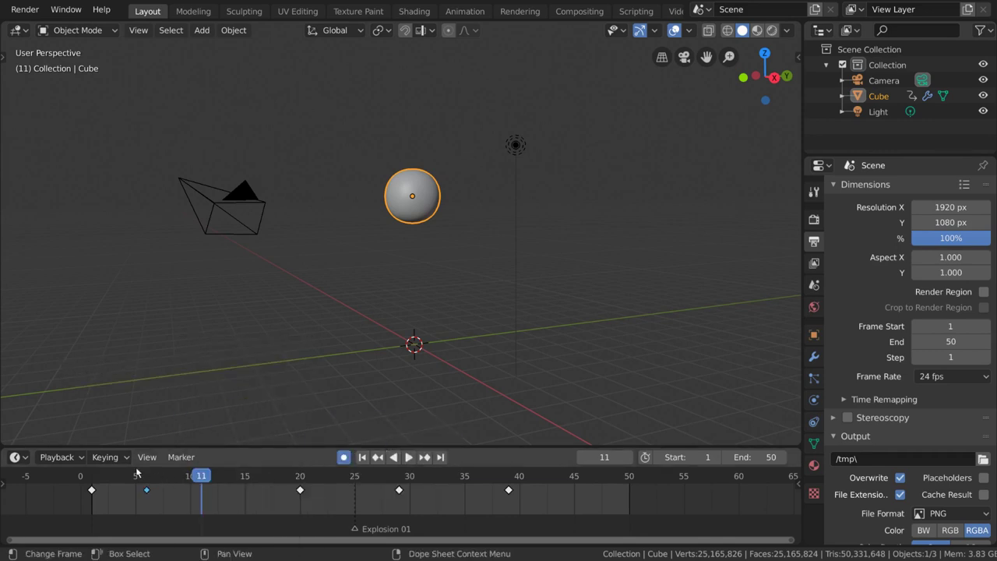
click(123, 458)
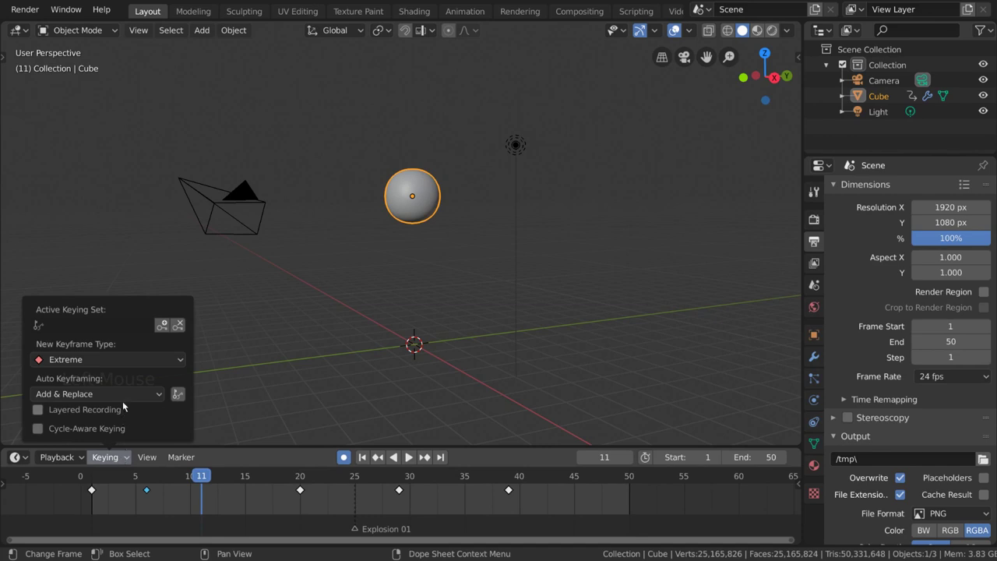